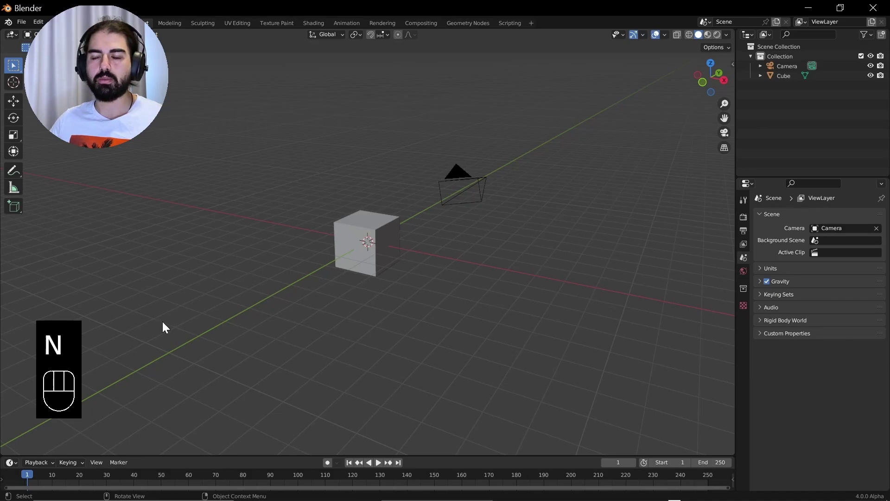
- Select the Camera, look through it and show its lens settings (50 mm focal length)
left_click(467, 179)
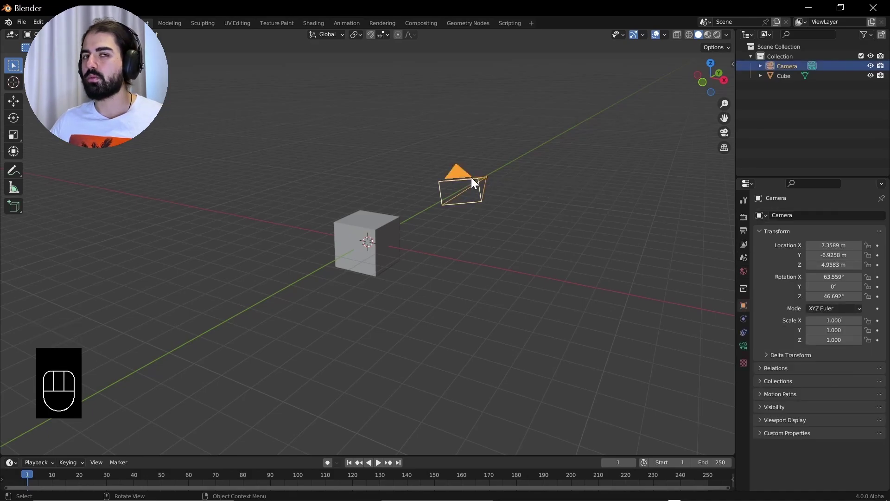
key("KP_0")
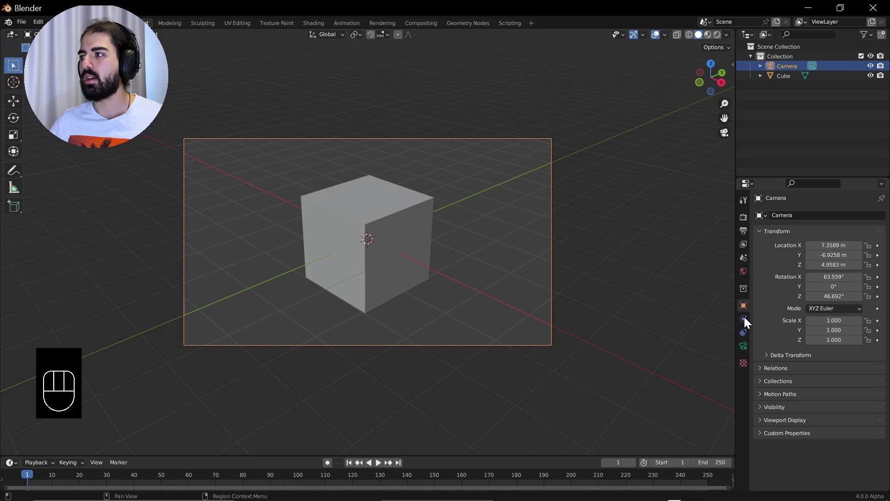
left_click(745, 344)
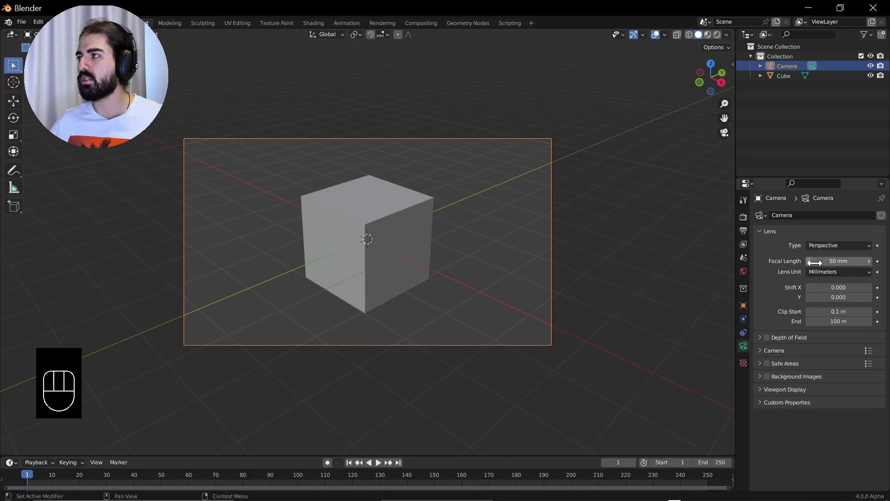
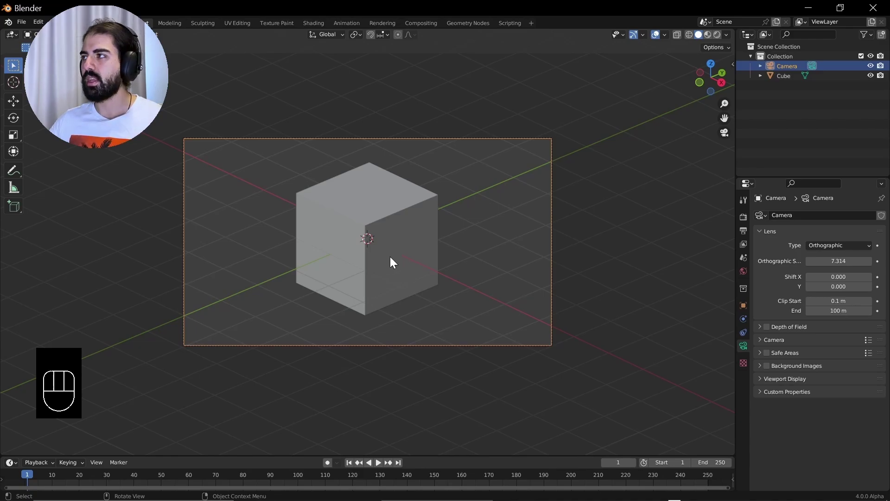
- Set the World colour to an Environment Texture, create then unlink a placeholder image, previewing in the viewport
left_click_drag(399, 254, 459, 244)
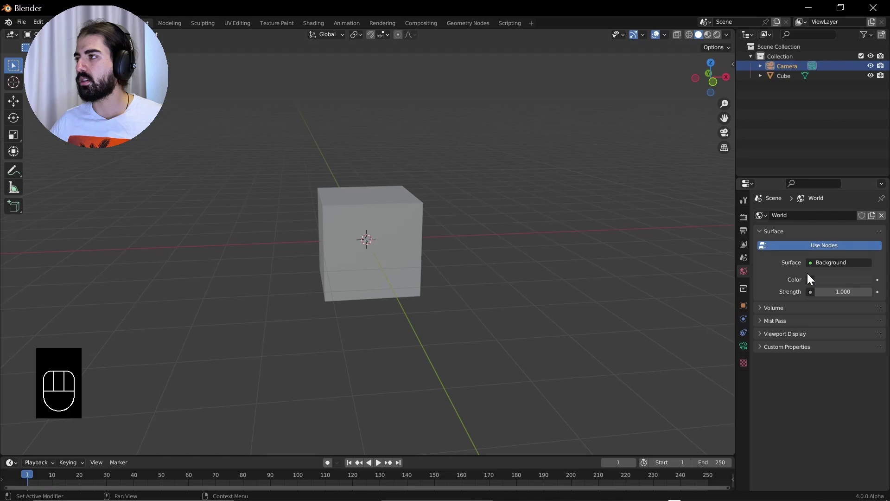
left_click_drag(813, 281, 822, 292)
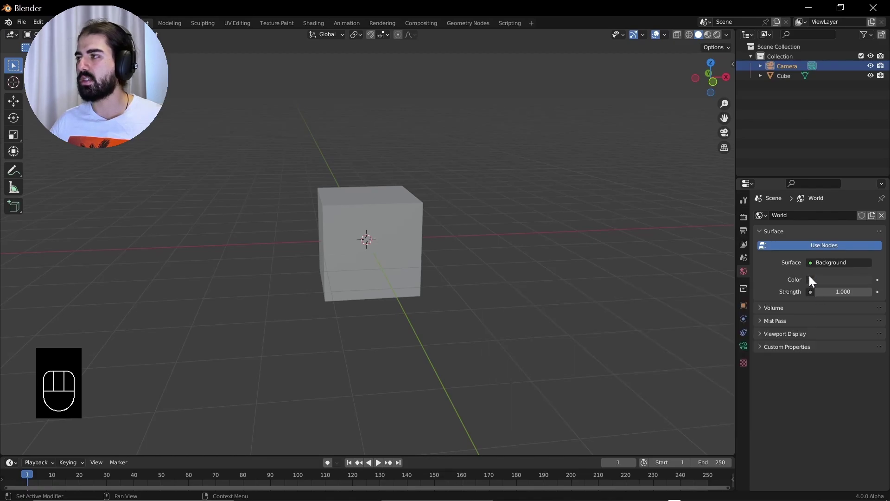
left_click_drag(812, 283, 600, 321)
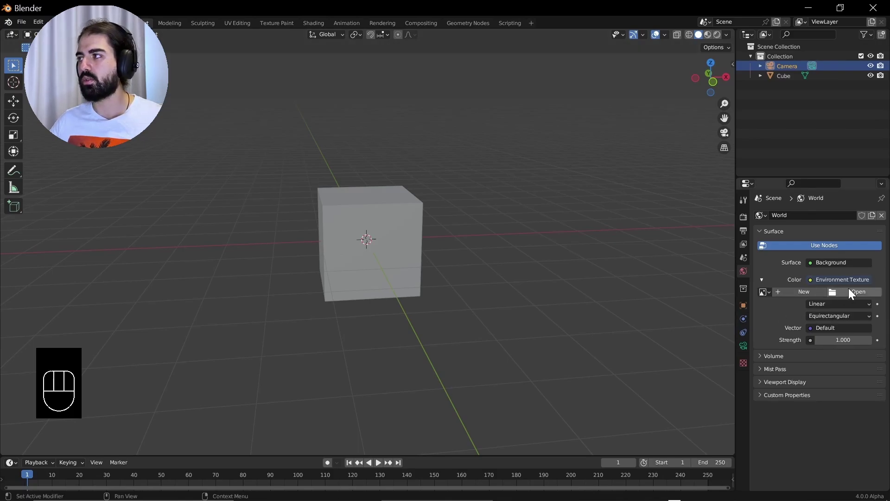
left_click_drag(828, 298, 781, 396)
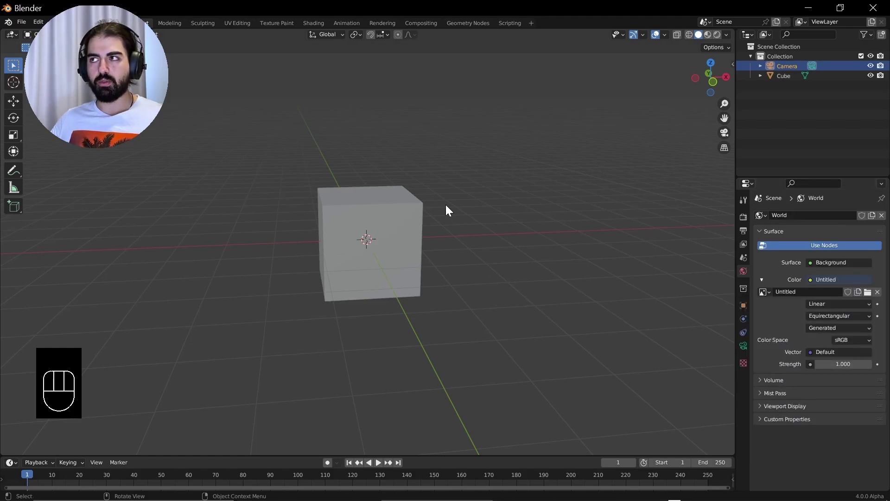
key("z")
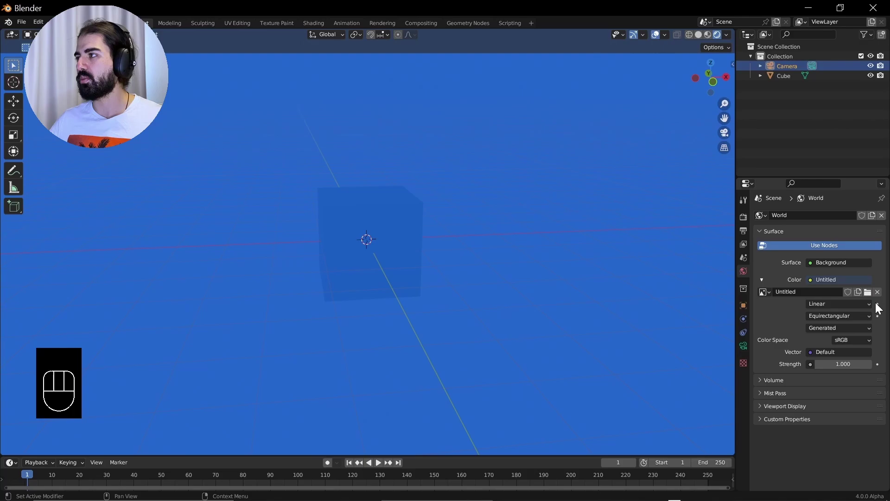
left_click(880, 291)
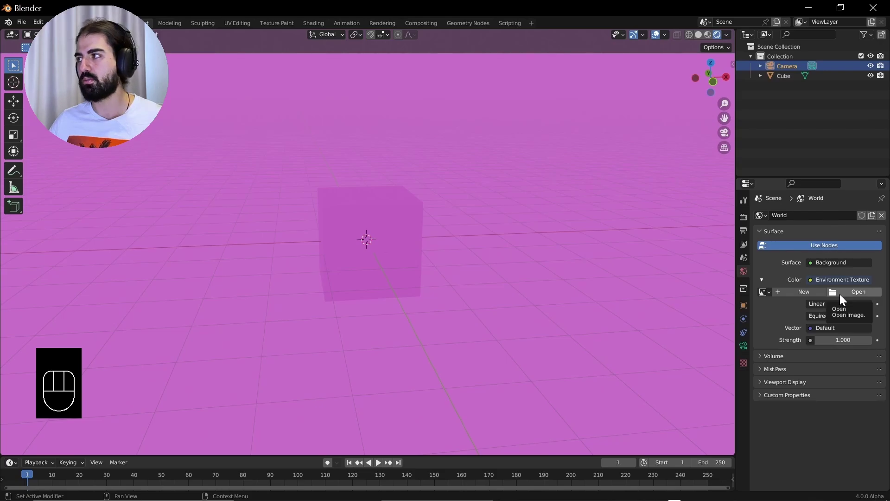
- Load kloppenheim_02_1k.exr into the environment texture and orbit to check it around the cube
left_click(843, 296)
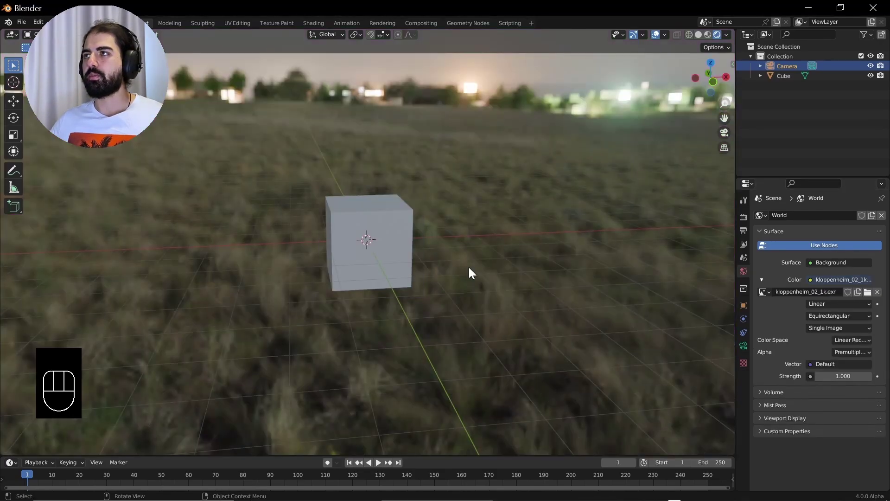
left_click_drag(440, 252, 415, 246)
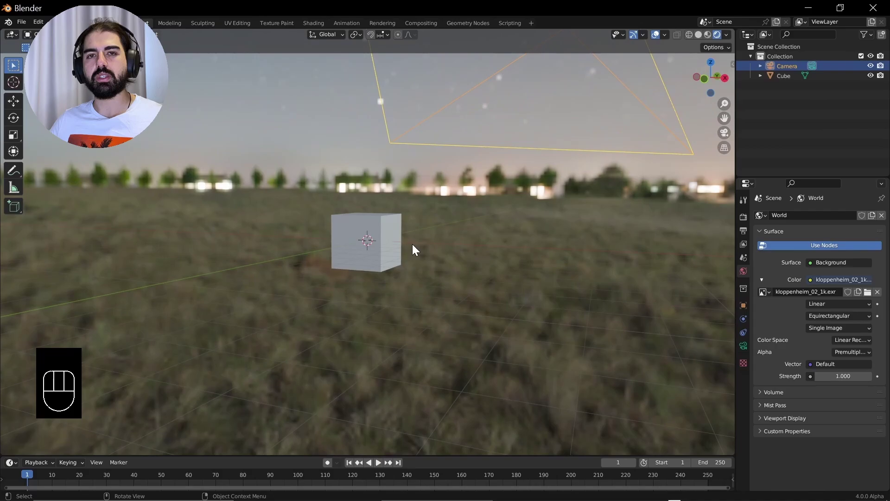
left_click_drag(382, 254, 373, 255)
left_click_drag(413, 250, 342, 211)
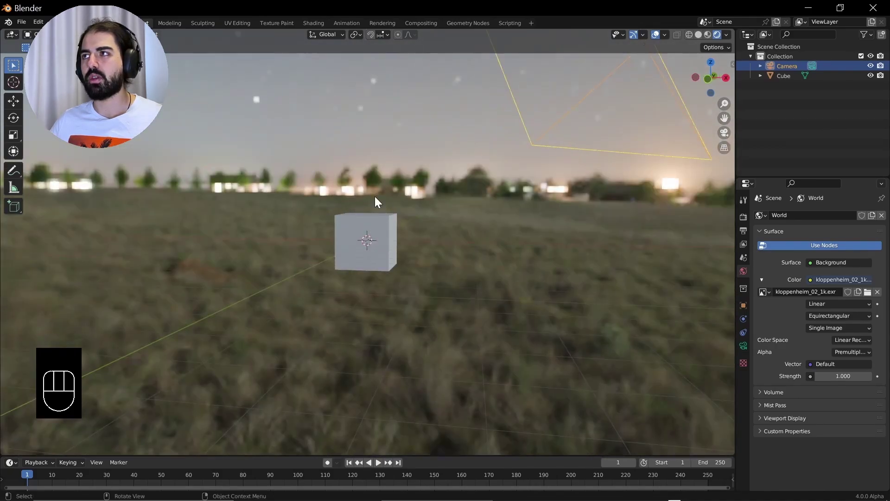
left_click_drag(419, 207, 483, 214)
left_click_drag(467, 198, 415, 206)
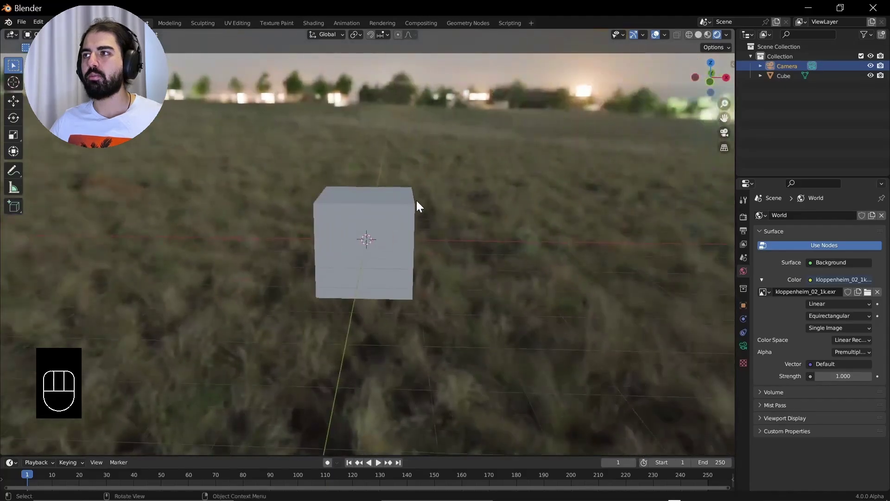
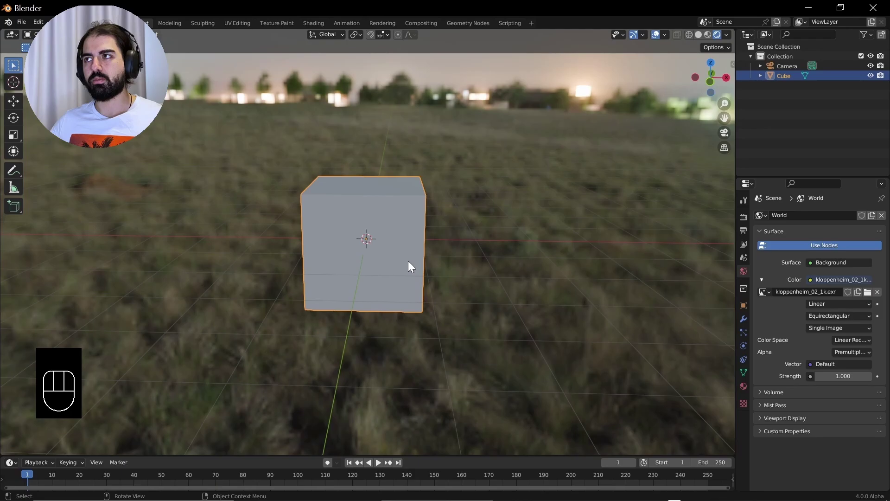
- Delete the cube's front, top and right faces in Edit Mode, leaving a floor and two walls
key("KP_0")
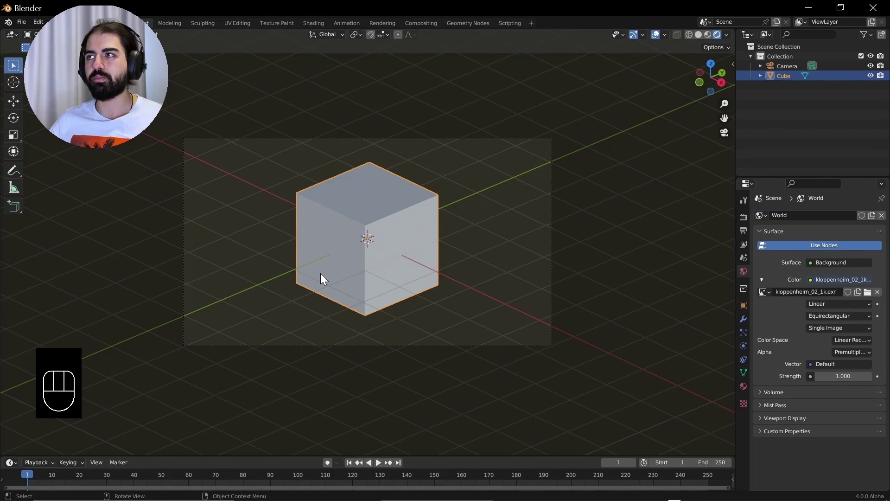
left_click_drag(342, 257, 377, 253)
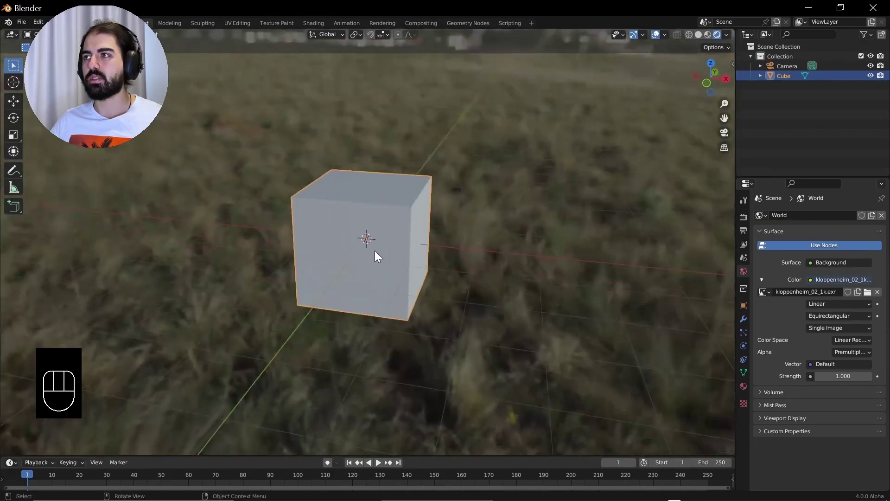
key("Tab")
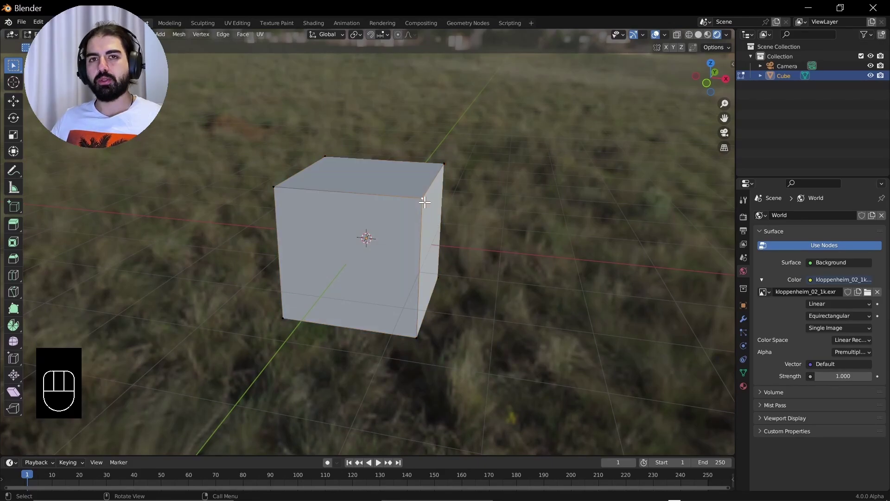
key("1")
key("1")
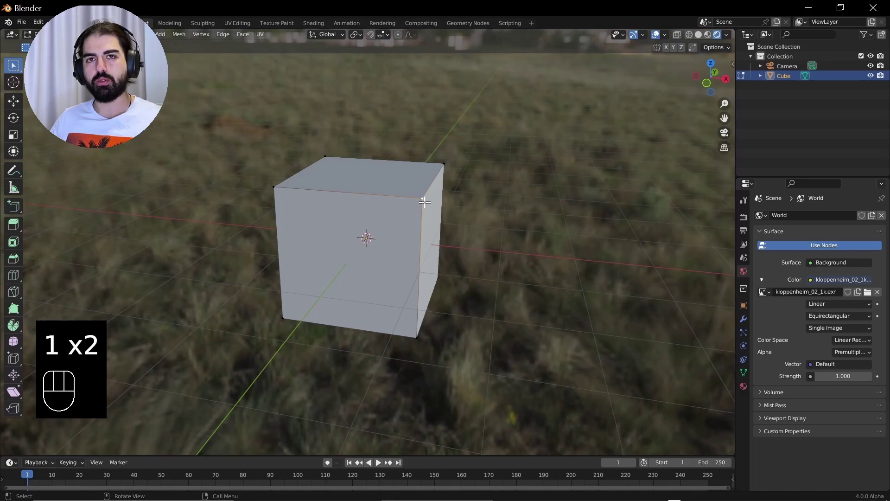
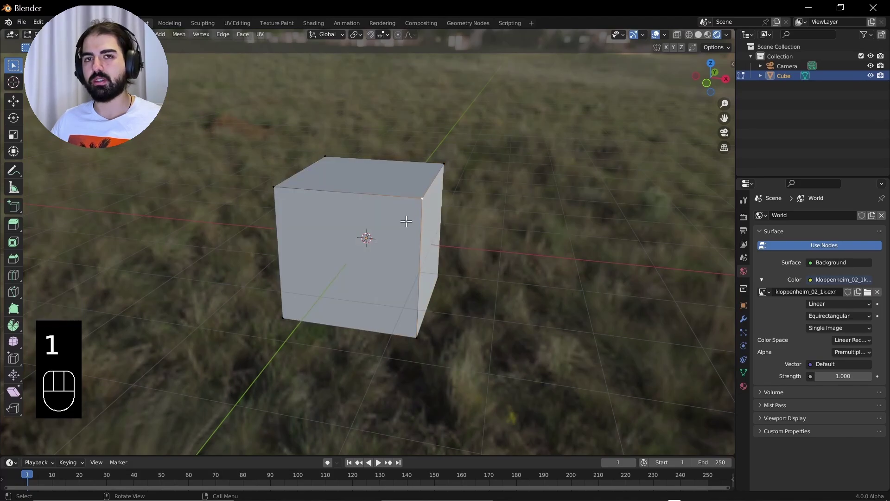
key("x")
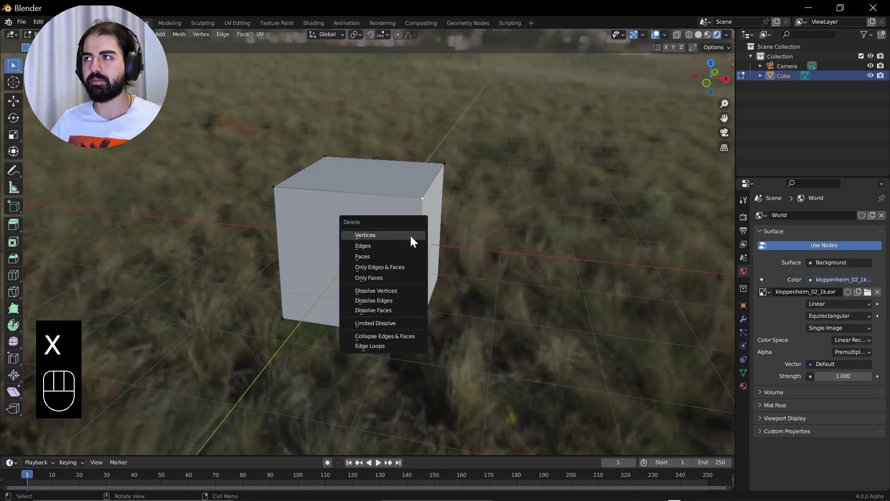
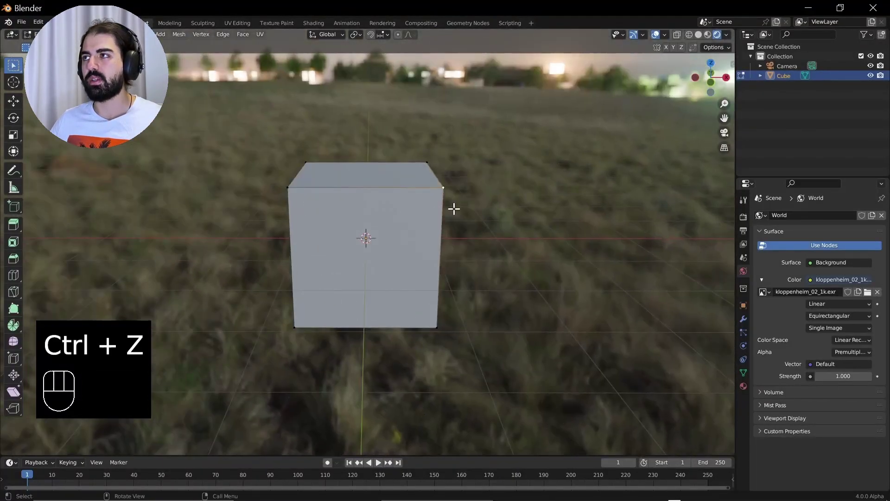
key("x")
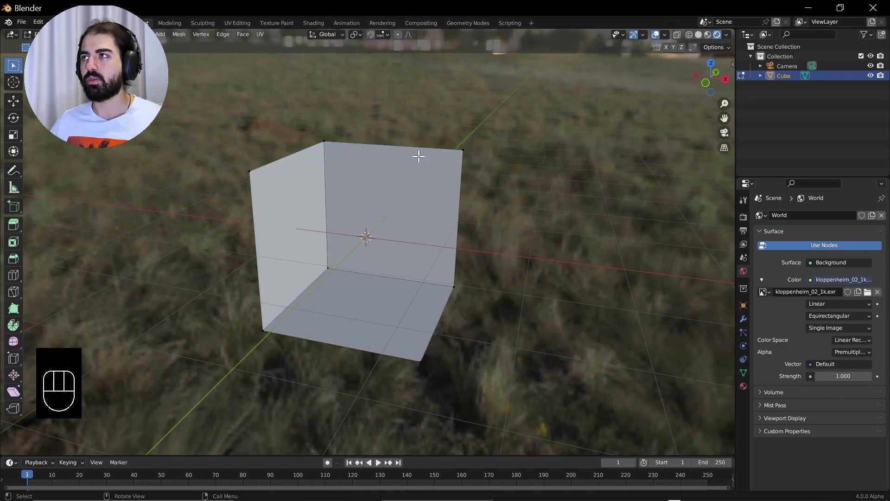
- Return to Object Mode and the Select Box tool, then orbit around the open floor-and-two-walls shell
key("Tab")
left_click(14, 173)
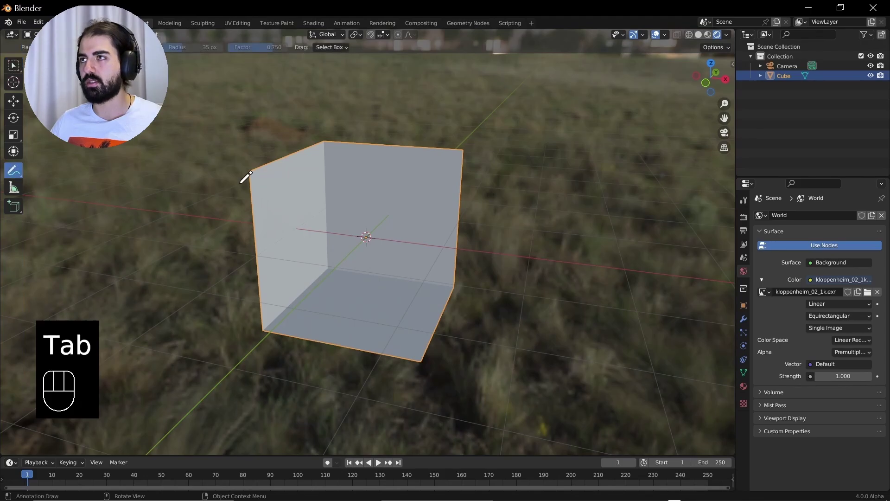
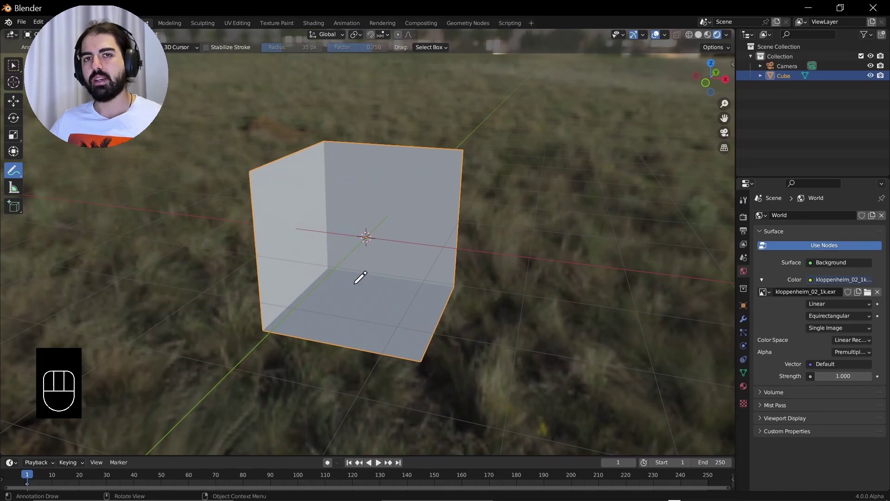
left_click(16, 72)
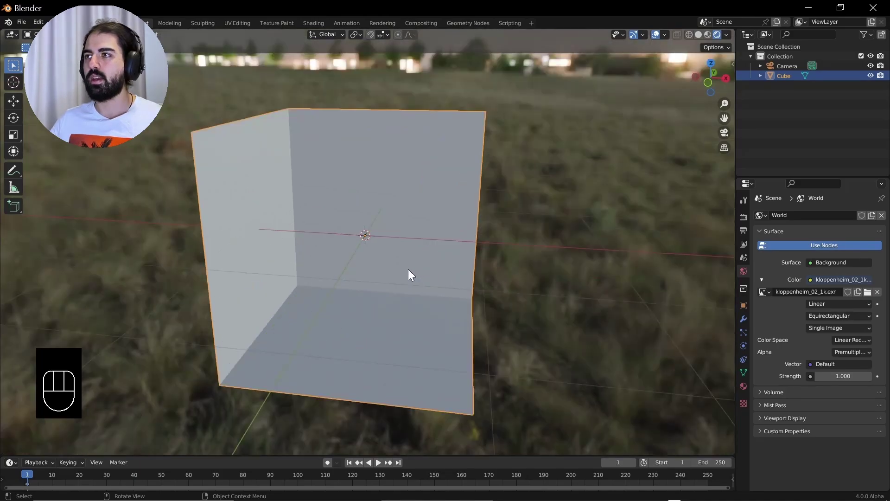
left_click_drag(429, 241, 446, 173)
left_click_drag(452, 170, 462, 169)
left_click_drag(463, 181, 475, 183)
left_click_drag(473, 183, 467, 180)
left_click_drag(479, 178, 471, 194)
middle_click(522, 248)
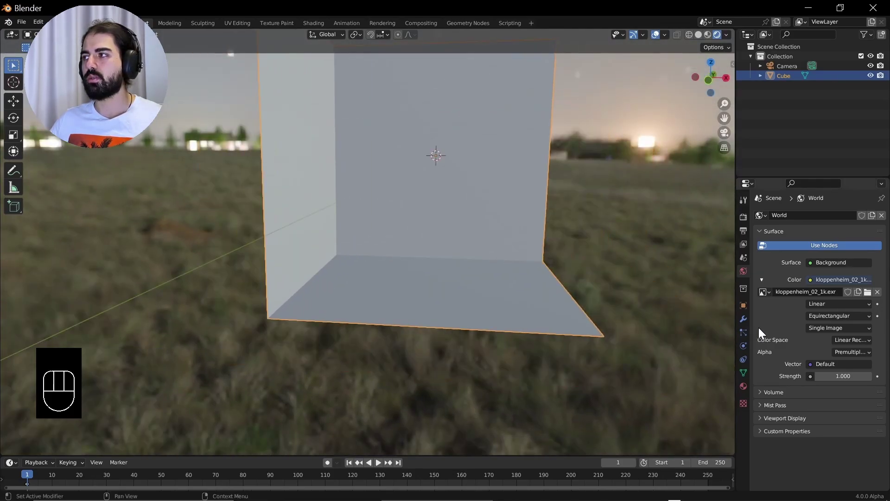
left_click_drag(446, 244, 435, 248)
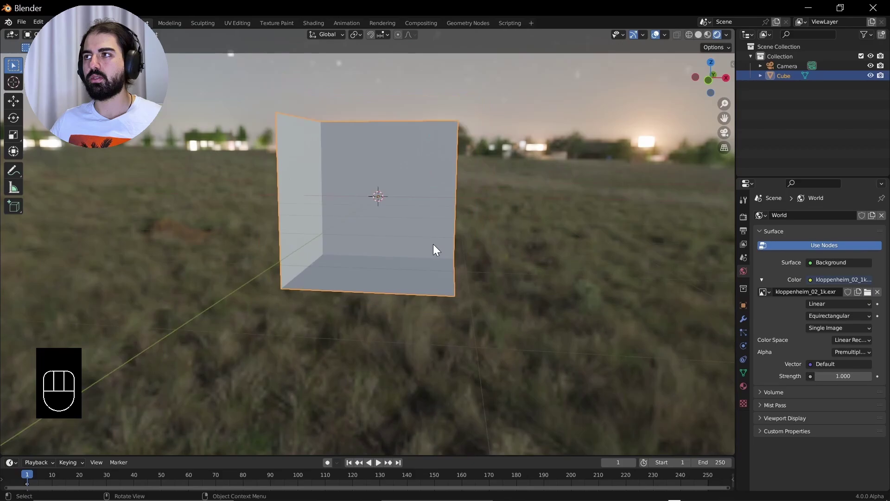
- Duplicate the shell as Cube.001 with Shift+D and reselect the right-hand original Cube
key("shift+d")
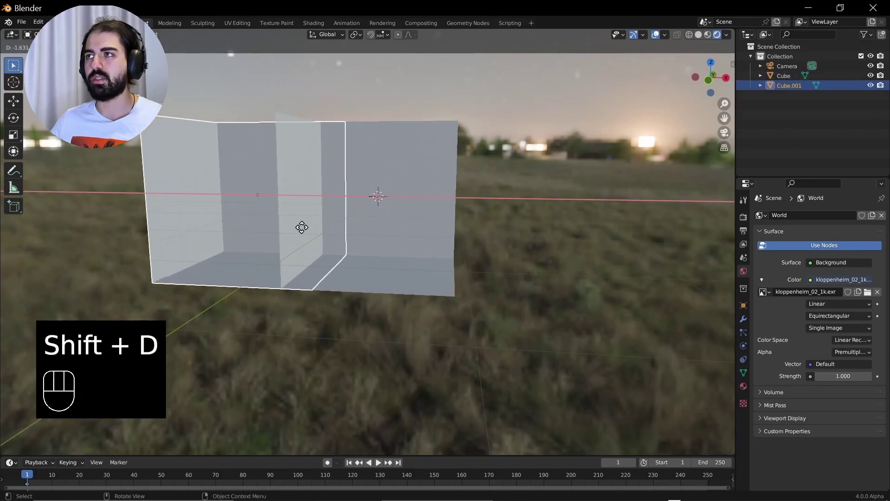
middle_click(443, 225)
left_click(499, 231)
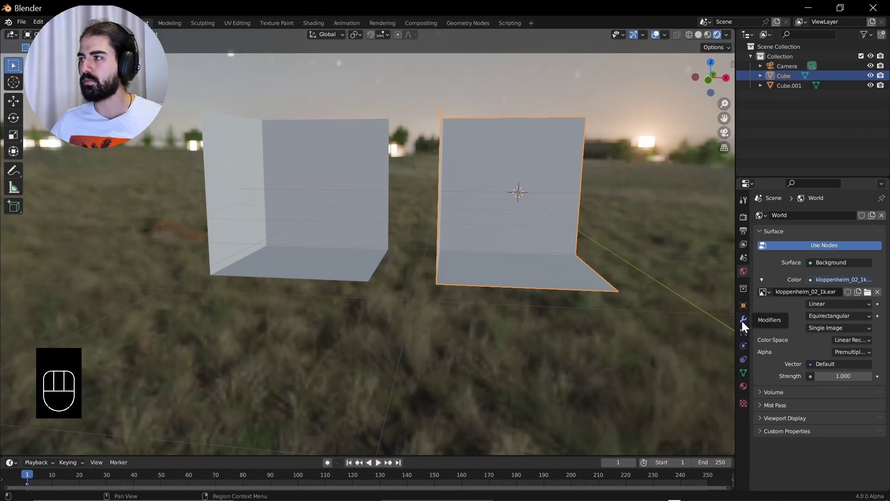
- Add a Solidify modifier to Cube and drag its wall thickness up while viewing the inner corner
left_click(745, 321)
left_click_drag(806, 219, 685, 355)
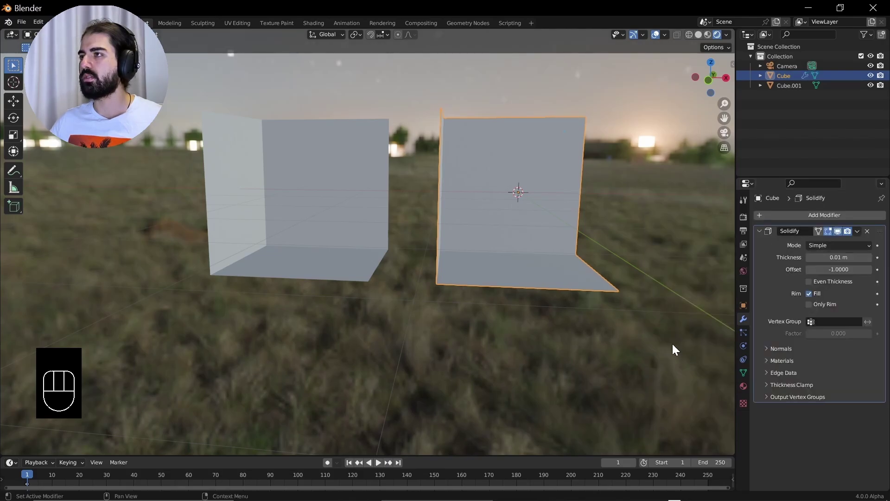
left_click_drag(602, 306, 533, 310)
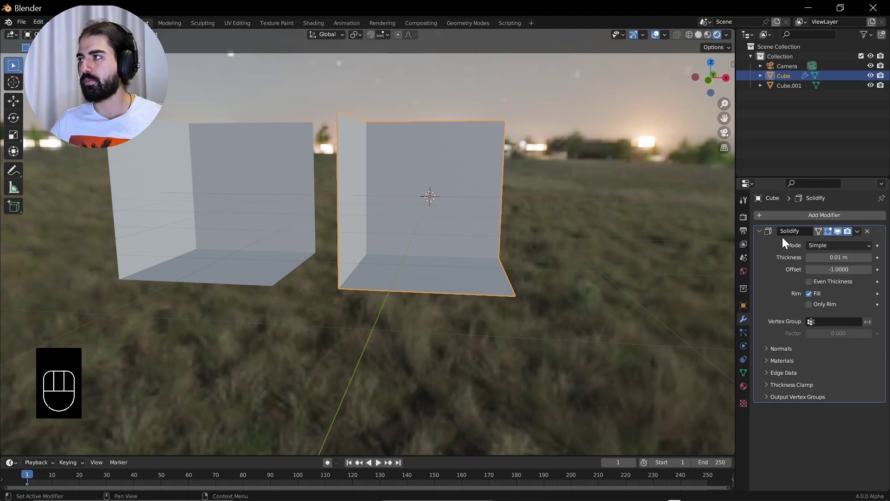
left_click_drag(426, 243, 443, 239)
left_click_drag(326, 226, 341, 220)
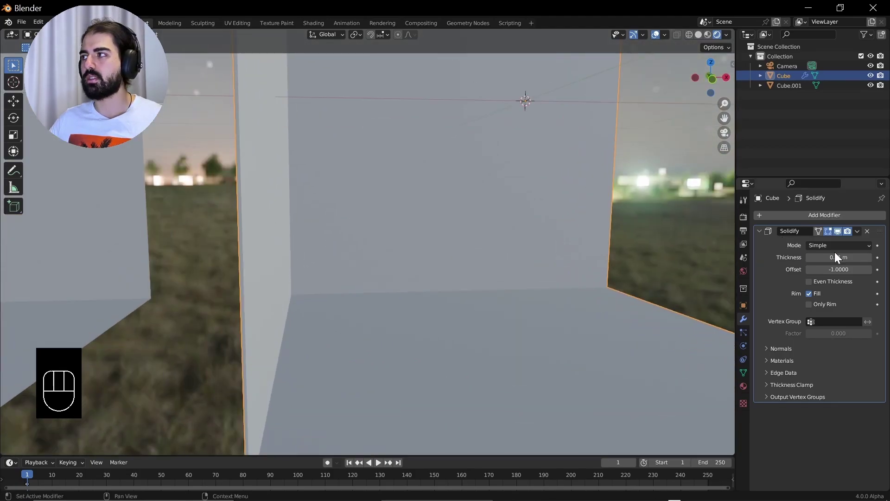
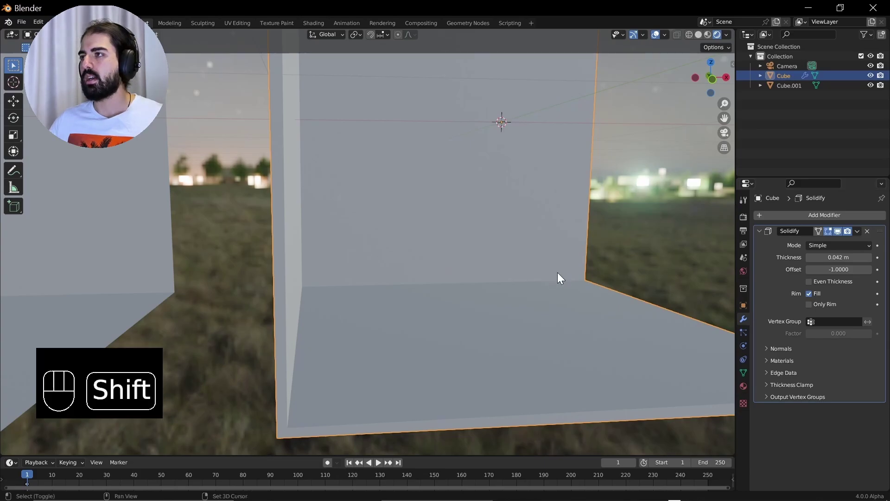
- Switch to Solid shading, enable Even Thickness and set the Solidify thickness to 0.045 m
middle_click(560, 286)
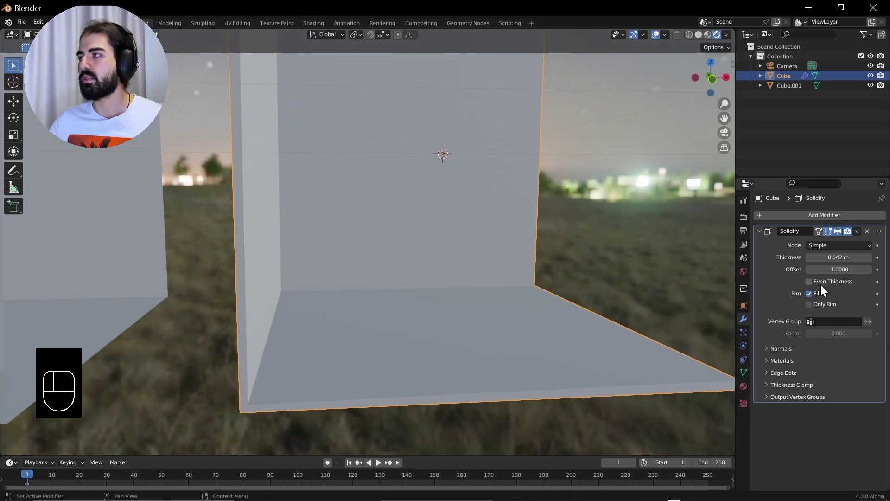
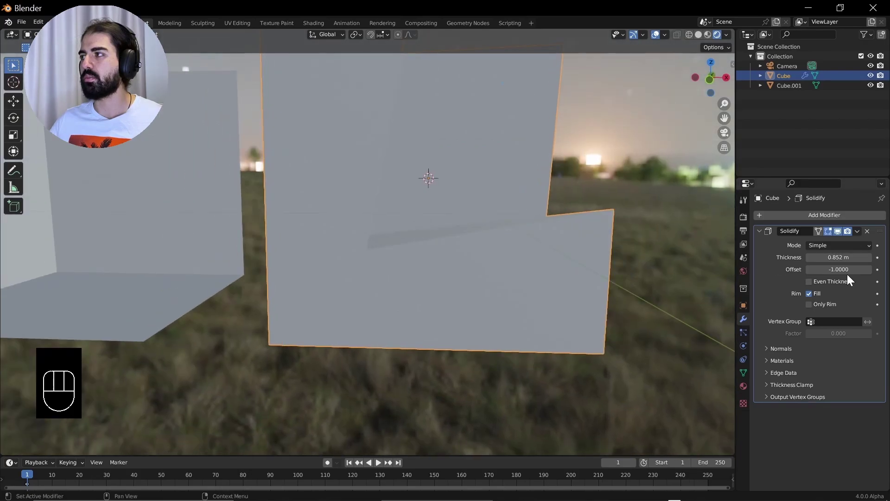
left_click_drag(496, 211, 506, 234)
key("z")
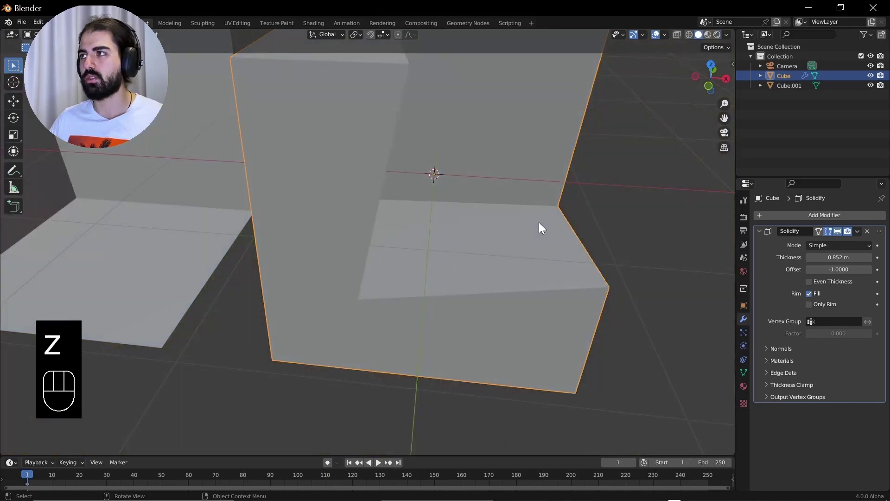
left_click_drag(485, 225, 458, 220)
left_click(832, 286)
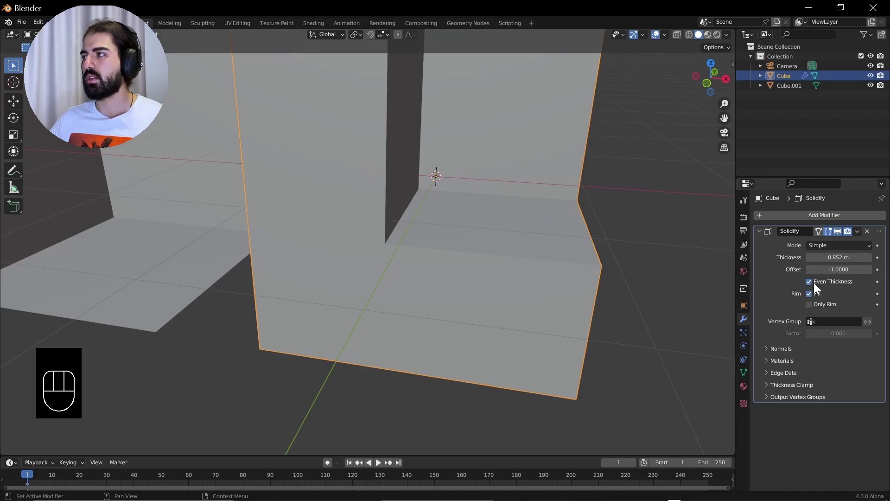
left_click(819, 282)
left_click(820, 281)
double_click(821, 281)
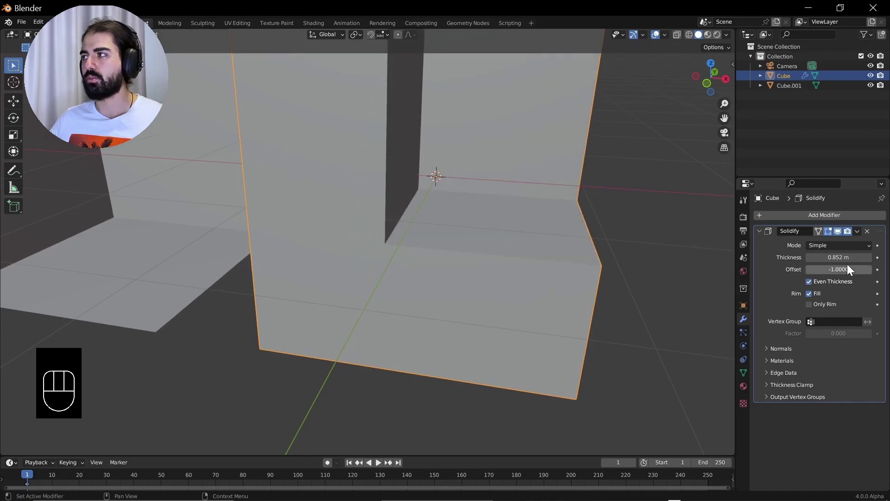
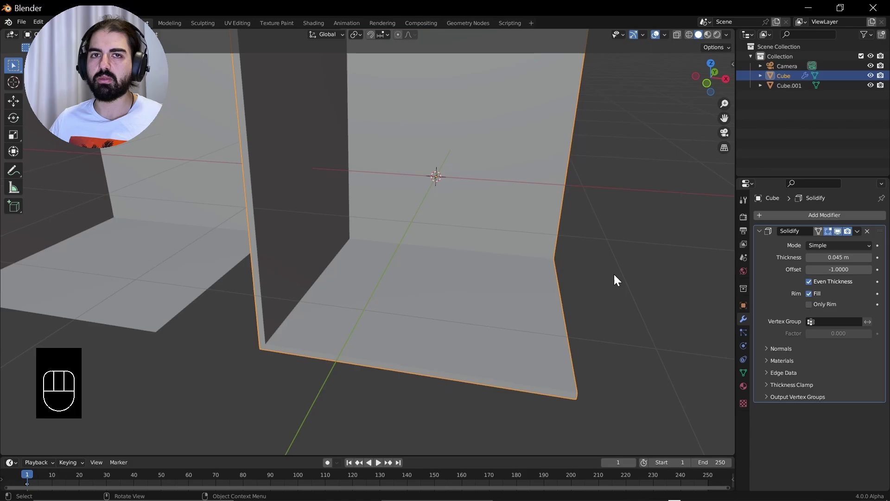
- Inspect Cube and toggle its Solidify modifier's edit-mode display on and off, leaving settings unchanged
left_click_drag(447, 261, 518, 255)
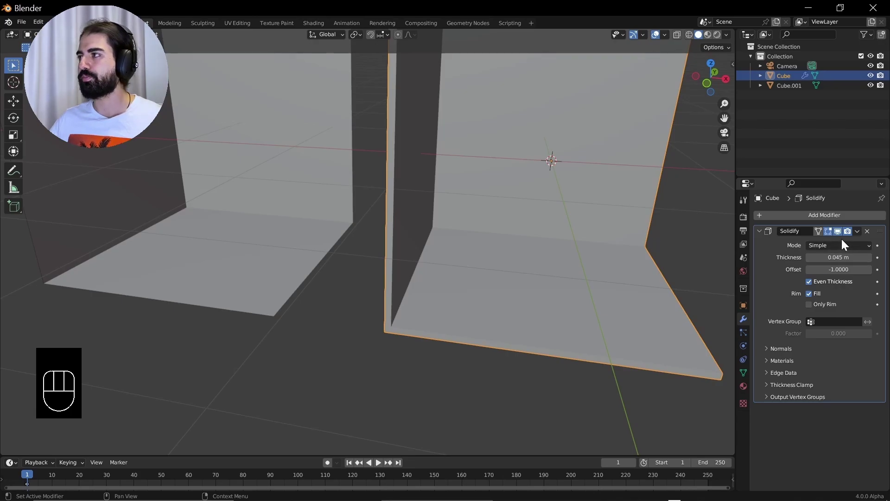
left_click_drag(366, 243, 458, 257)
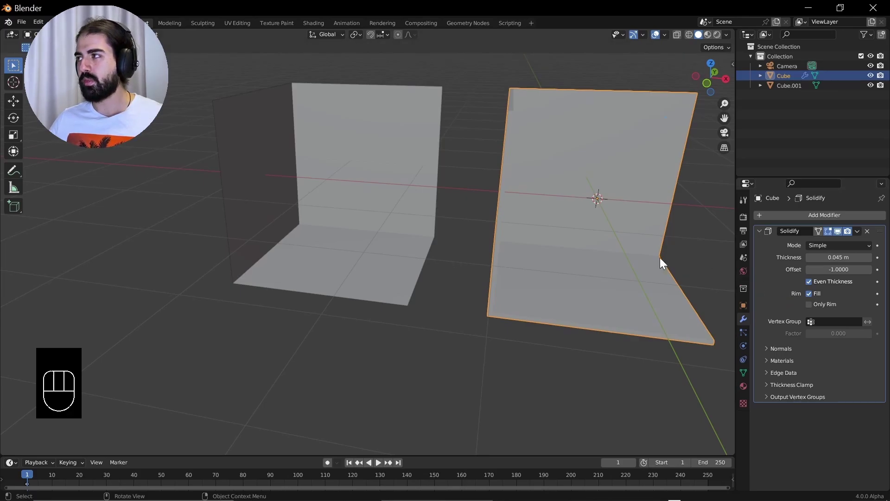
left_click_drag(575, 251, 491, 252)
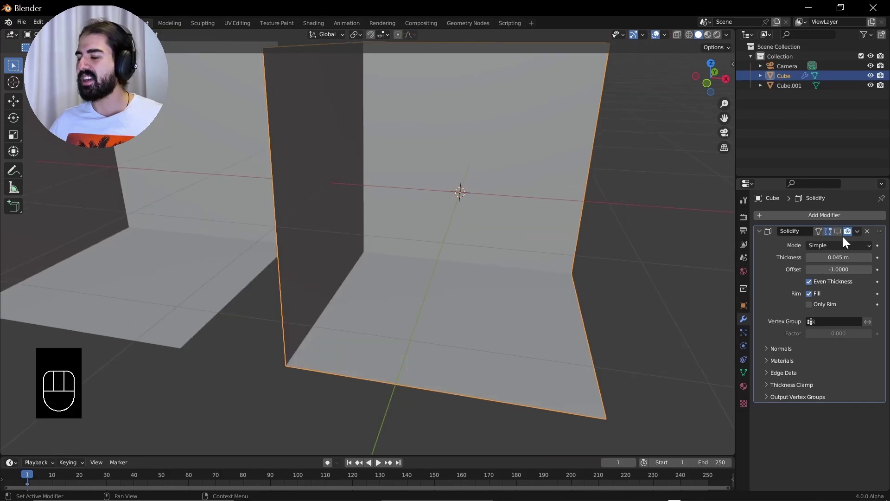
double_click(841, 236)
left_click(841, 236)
left_click(841, 236)
left_click(841, 236)
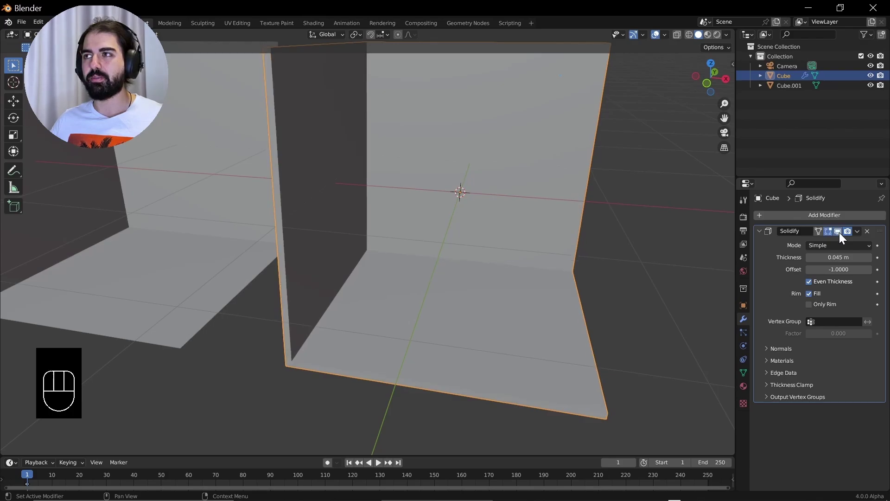
left_click(841, 236)
left_click(841, 236)
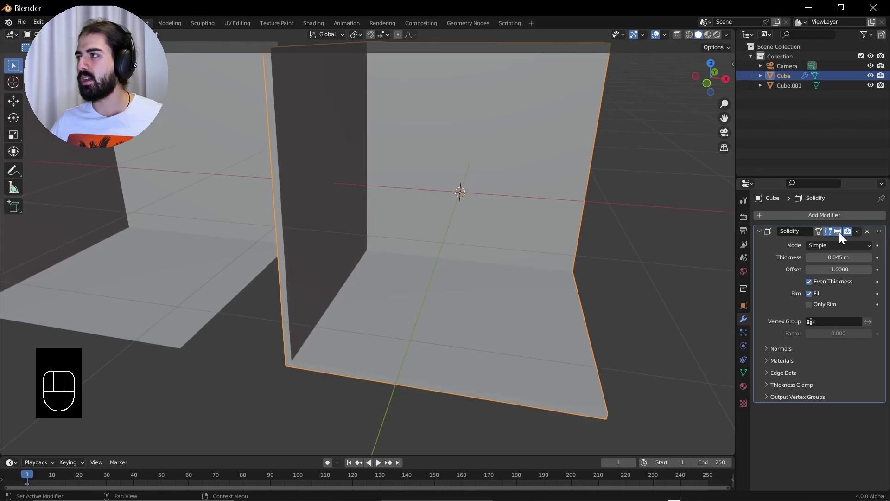
- Select the left L-shaped piece Cube.001 and zoom in on it
middle_click(428, 240)
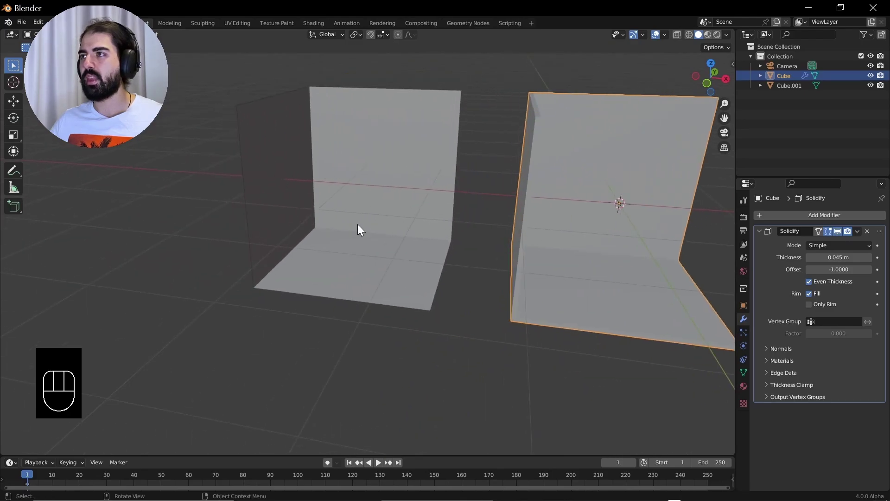
left_click(353, 230)
left_click_drag(371, 237, 384, 240)
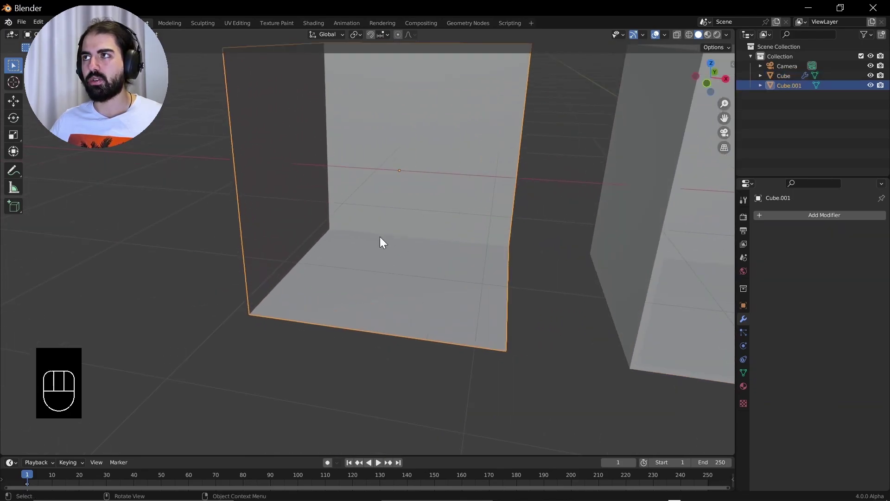
- Select all of Cube.001's faces in Edit Mode and extrude them outward (Alt+E) to thicken walls and floor
key("Tab")
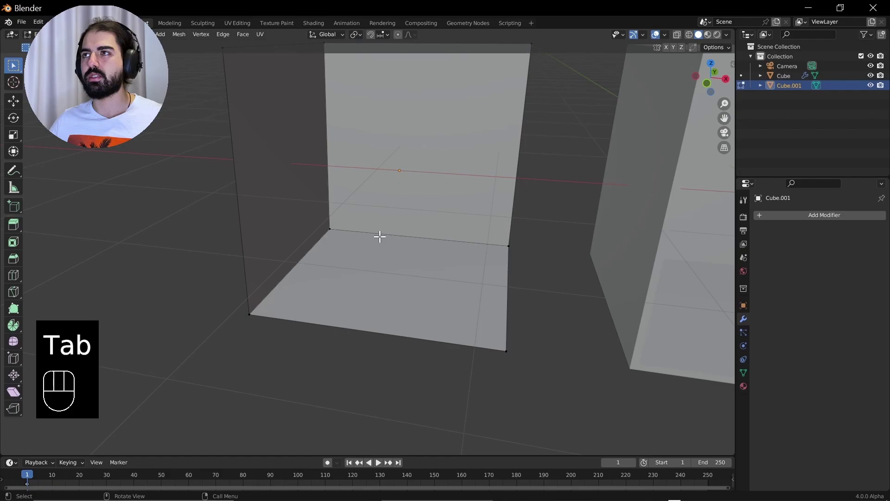
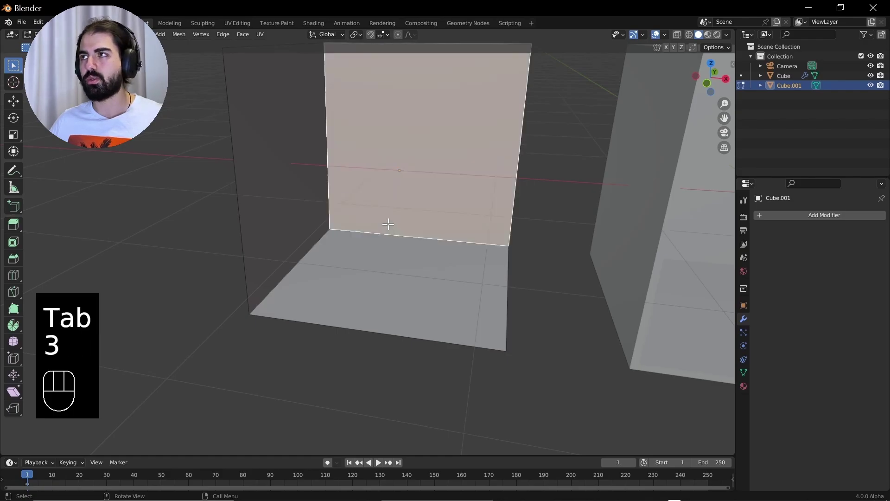
key("a")
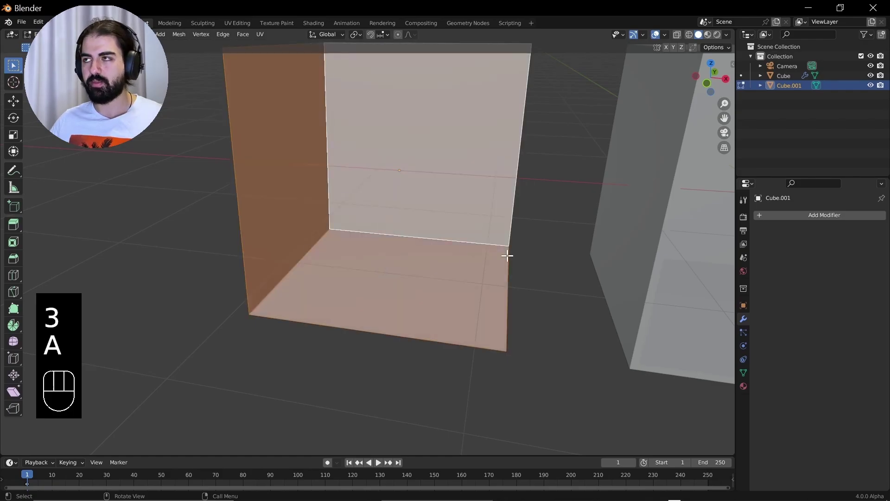
key("alt+e")
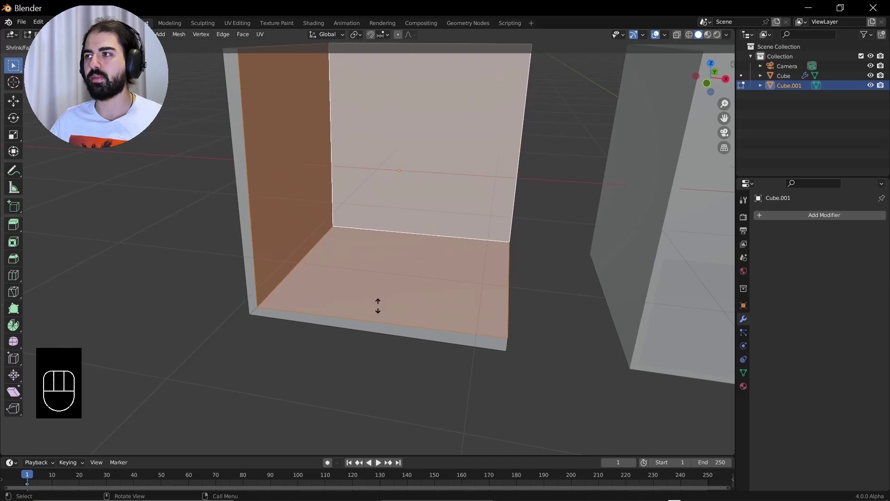
key("Tab")
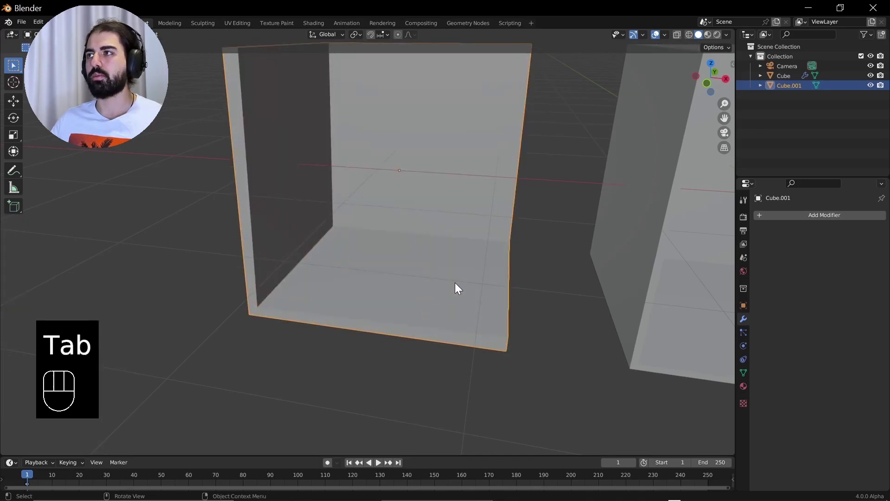
- Select the right-hand Cube and toggle its Solidify modifier display while orbiting to face it
left_click_drag(450, 284, 429, 286)
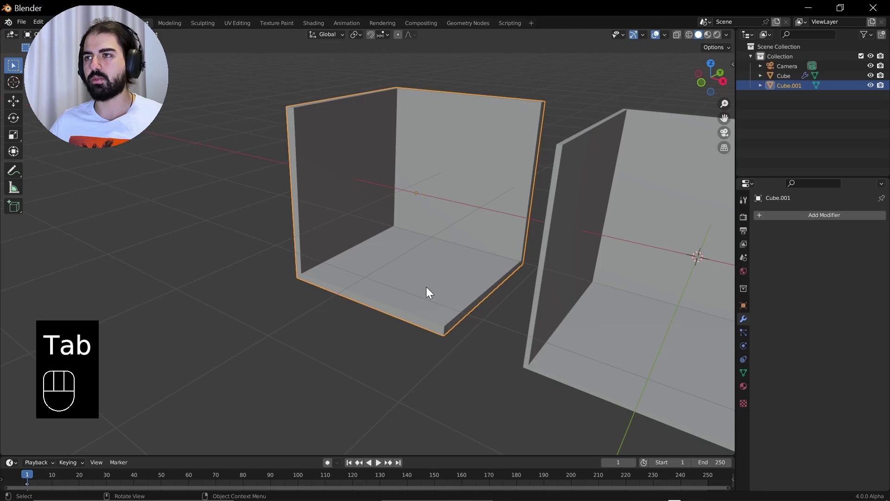
middle_click(461, 286)
left_click(582, 222)
left_click(594, 243)
left_click_drag(579, 241, 514, 229)
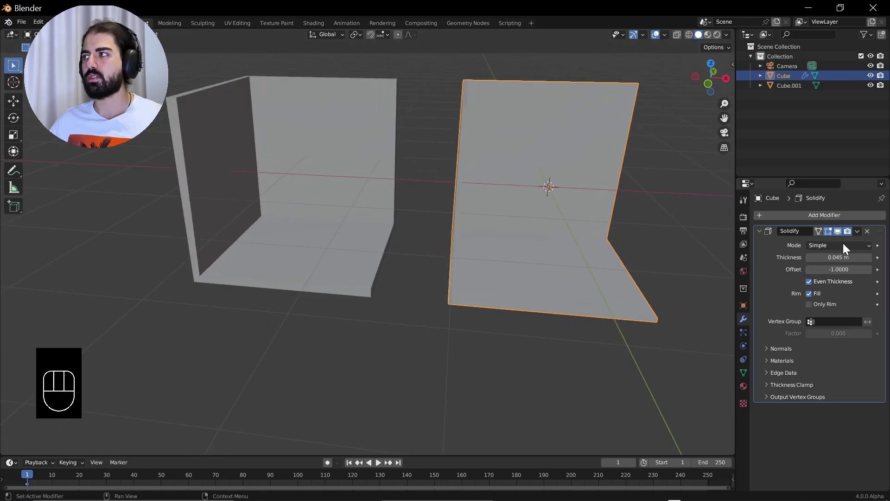
left_click(838, 236)
left_click_drag(586, 240, 586, 233)
left_click(837, 236)
left_click(837, 237)
double_click(837, 237)
double_click(837, 236)
left_click(837, 236)
- Inset and extrude Cube's floor face upward into a raised platform, then return to Object Mode
key("Tab")
key("i")
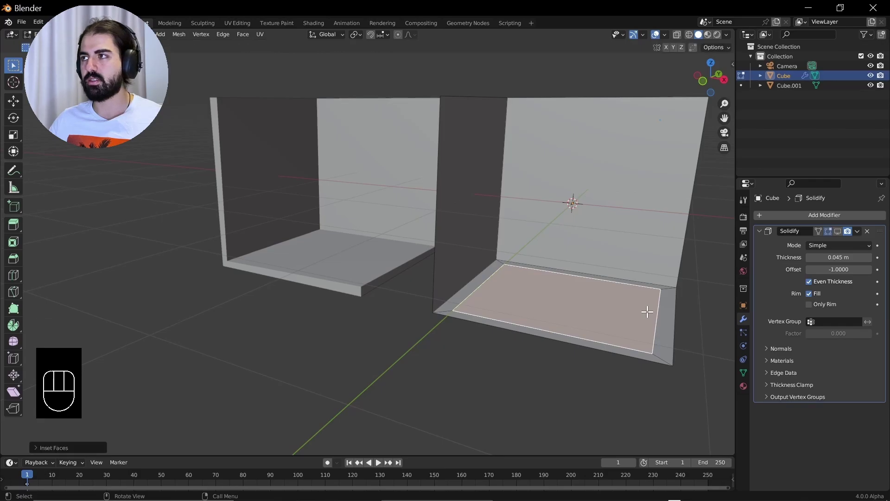
key("e")
key("Tab")
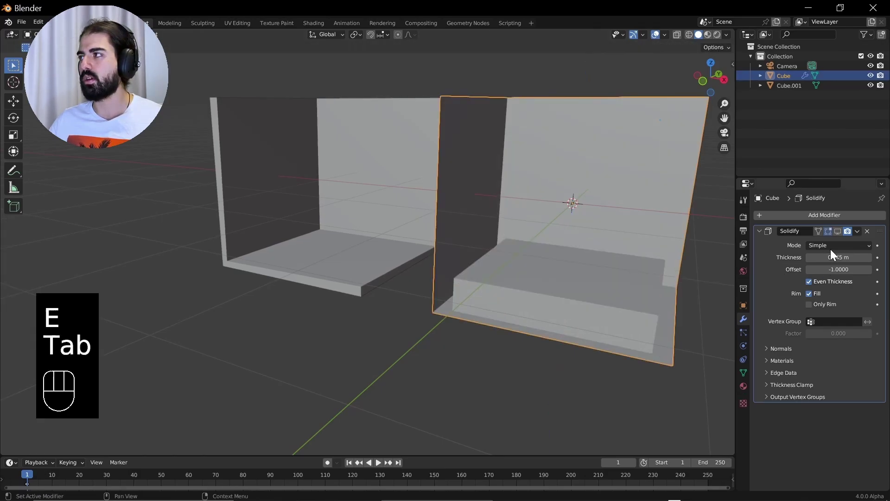
left_click(838, 232)
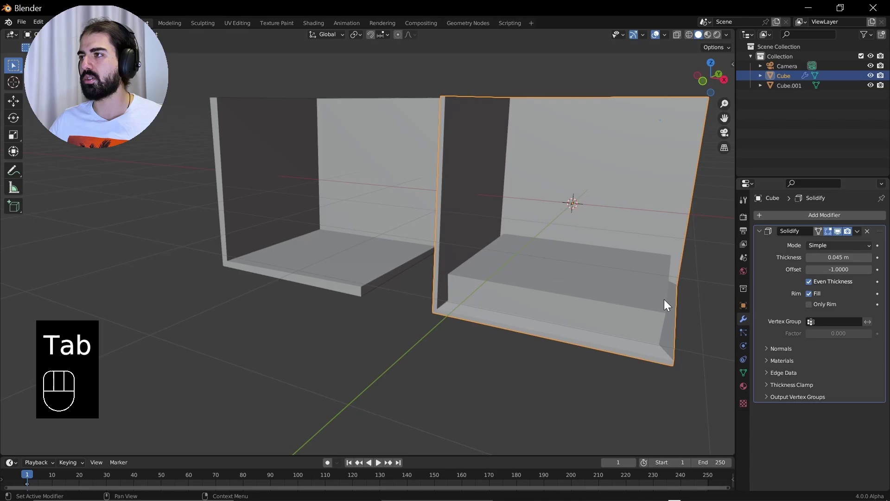
left_click_drag(616, 321, 597, 315)
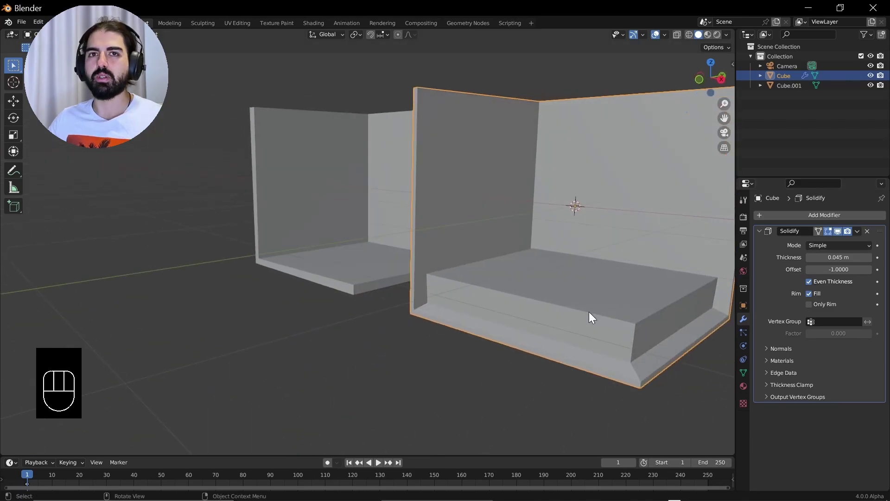
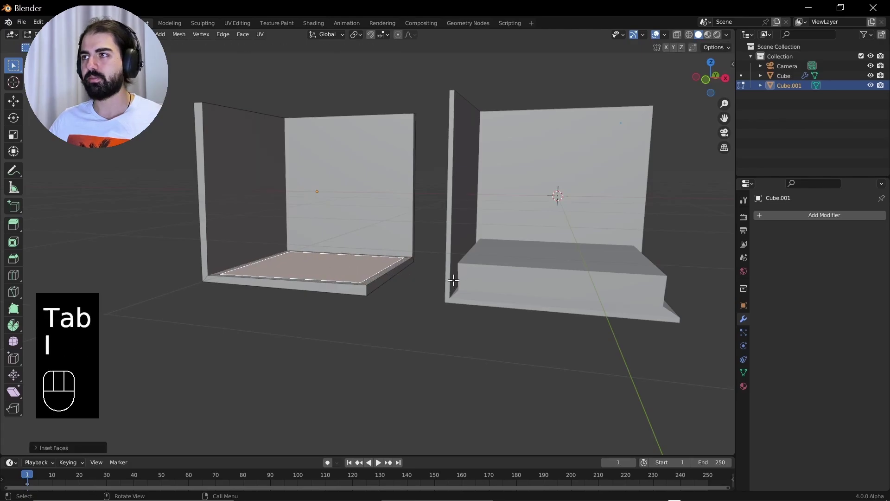
- Back in Object Mode, compare the Solidify display toggles on the original room Cube
key("e")
key("Tab")
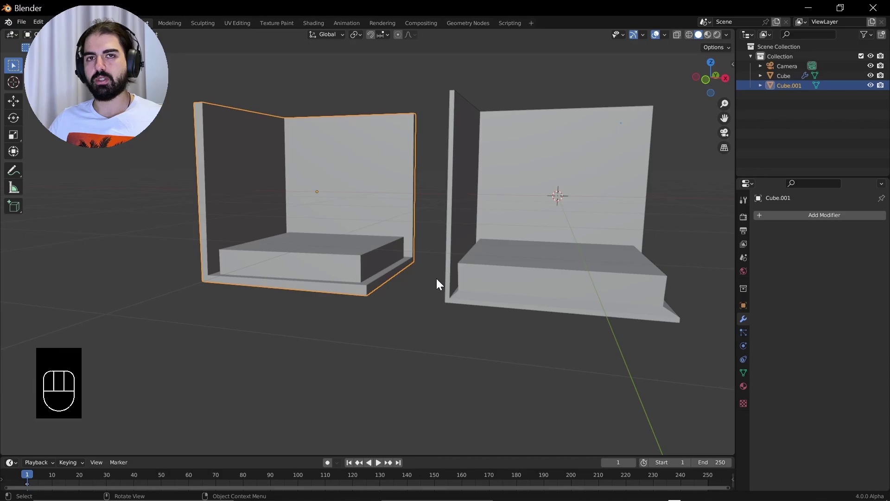
left_click(648, 251)
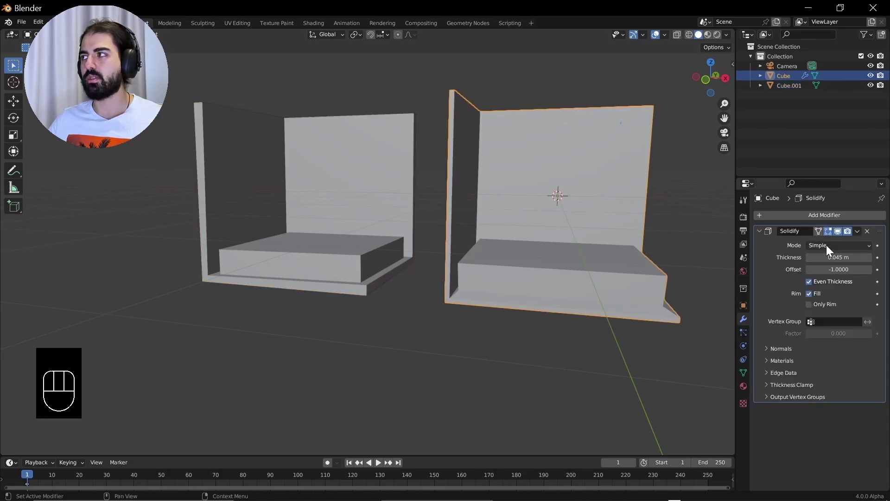
left_click(840, 232)
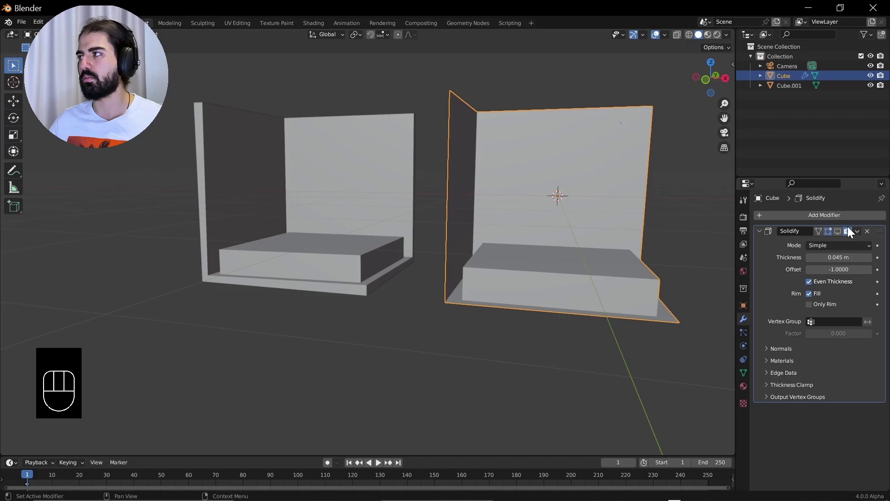
left_click(837, 232)
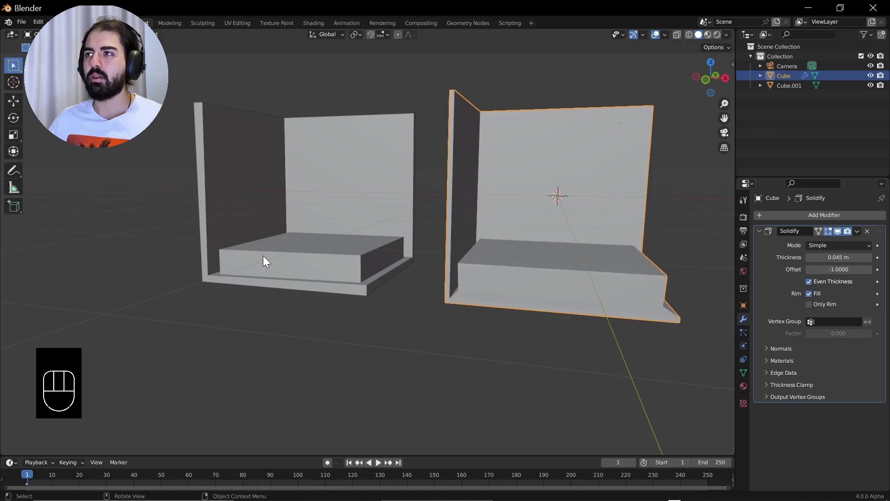
- Undo the stray edits, then delete the duplicate room Cube.001 so only Cube remains
left_click(268, 257)
left_click_drag(303, 249, 376, 256)
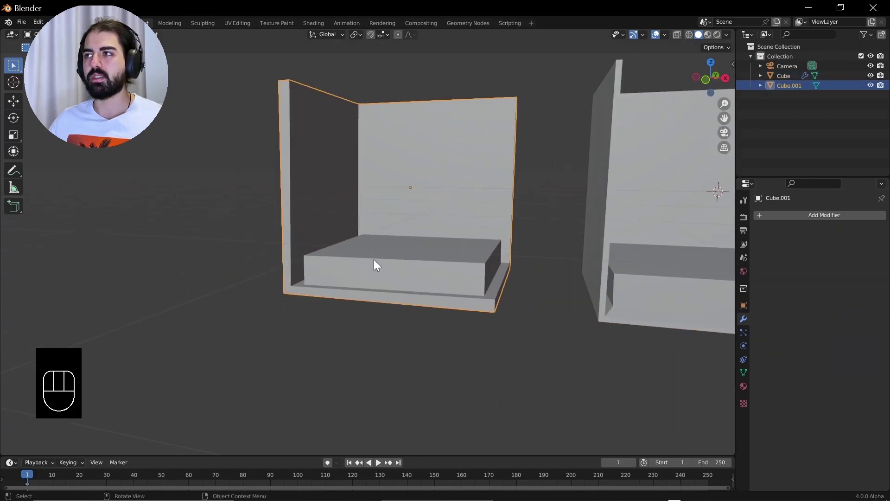
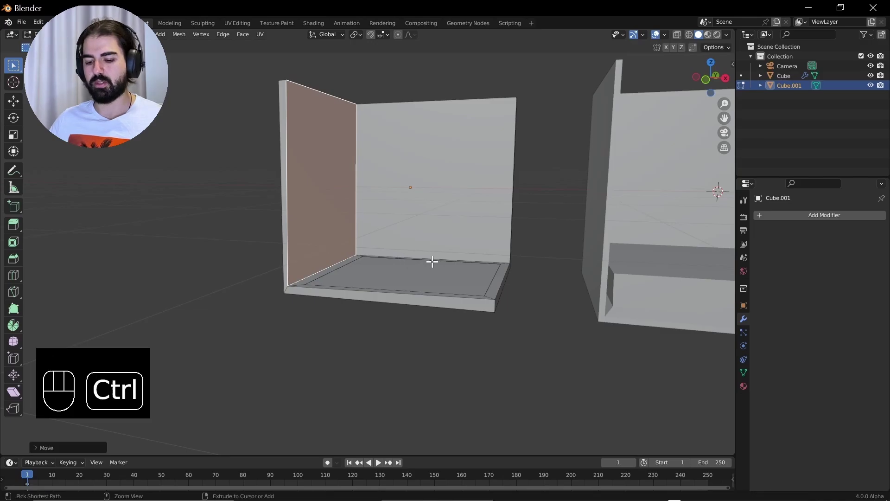
key("ctrl+z")
key("ctrl+z")
key("ctrl+z")
left_click(454, 250)
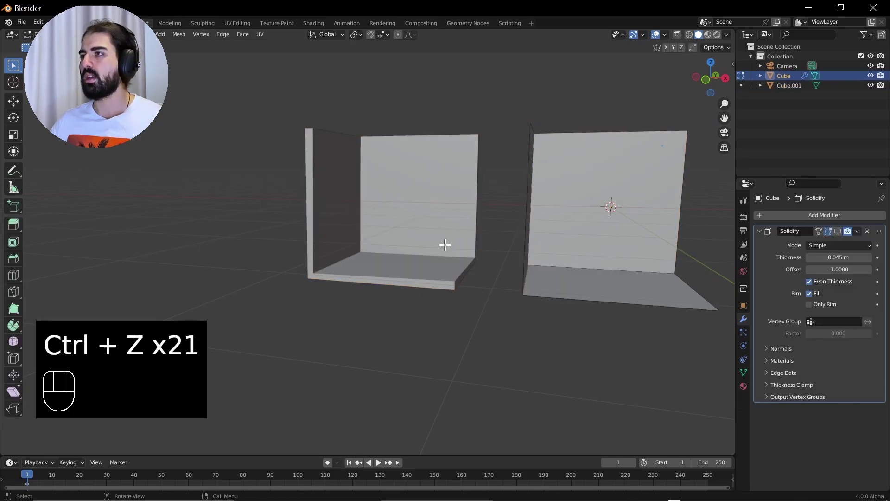
key("Tab")
key("x")
left_click(433, 253)
left_click(460, 254)
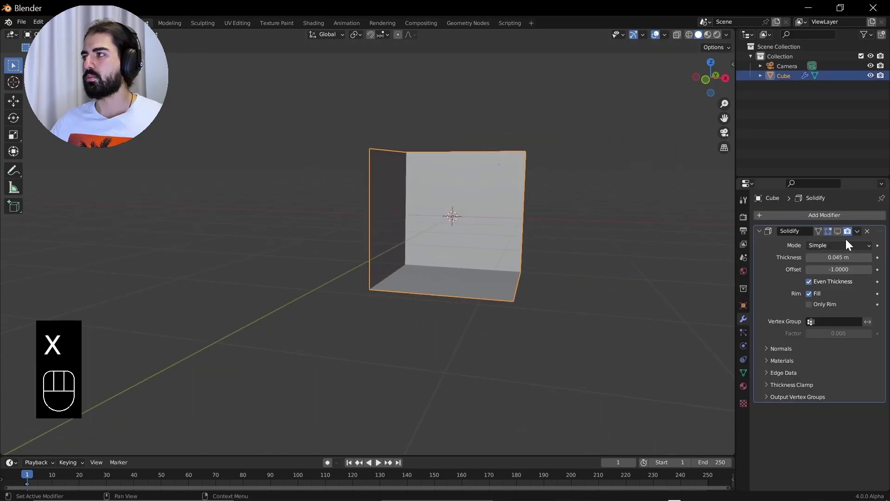
left_click(842, 236)
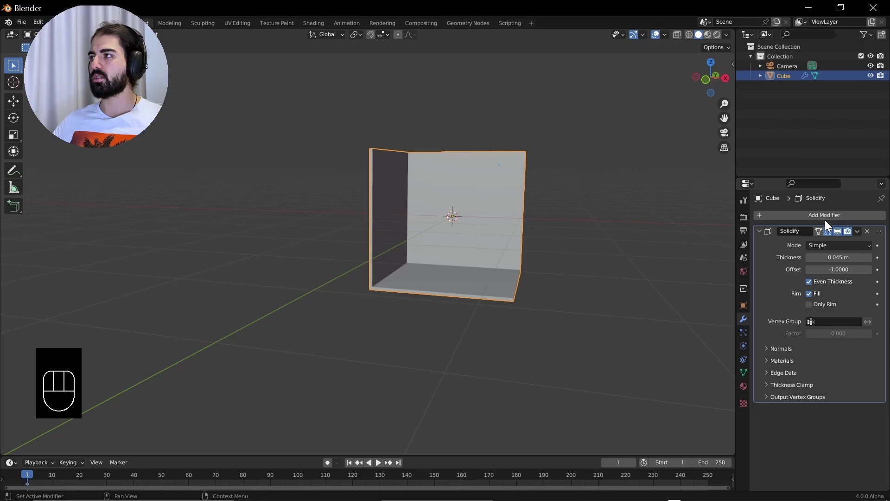
left_click(827, 221)
left_click(831, 222)
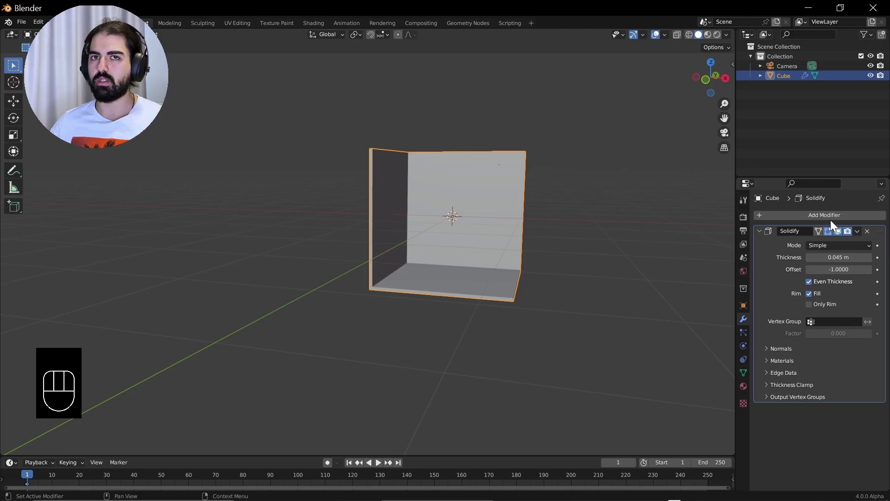
left_click_drag(444, 259, 433, 259)
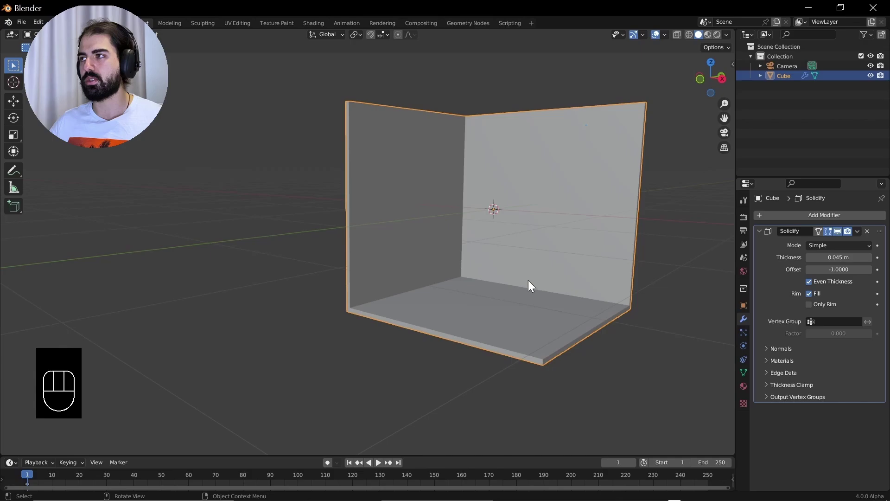
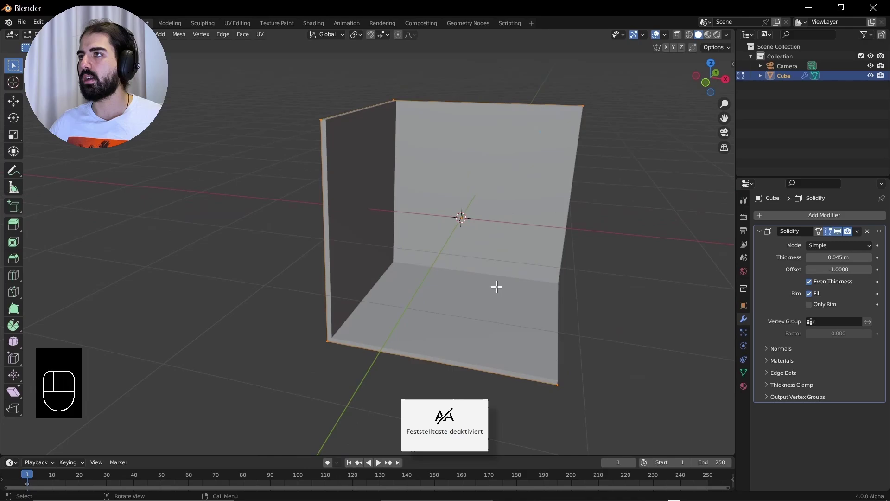
key("Tab")
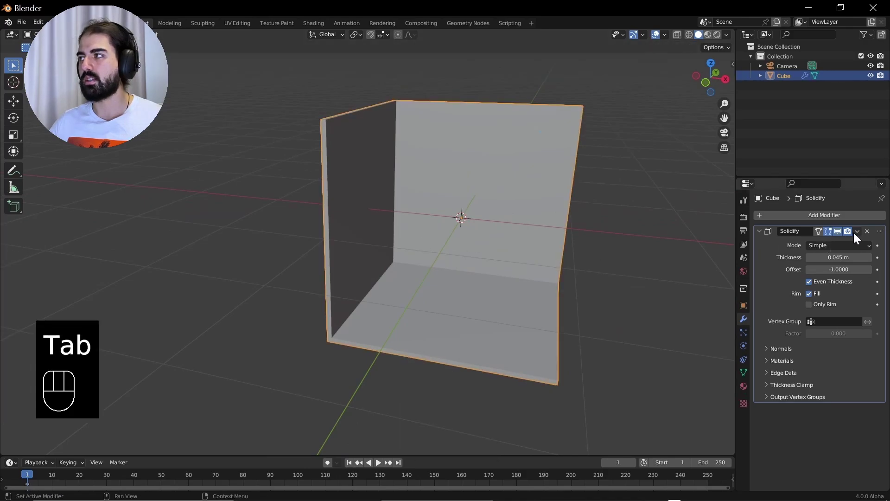
left_click_drag(856, 235, 846, 241)
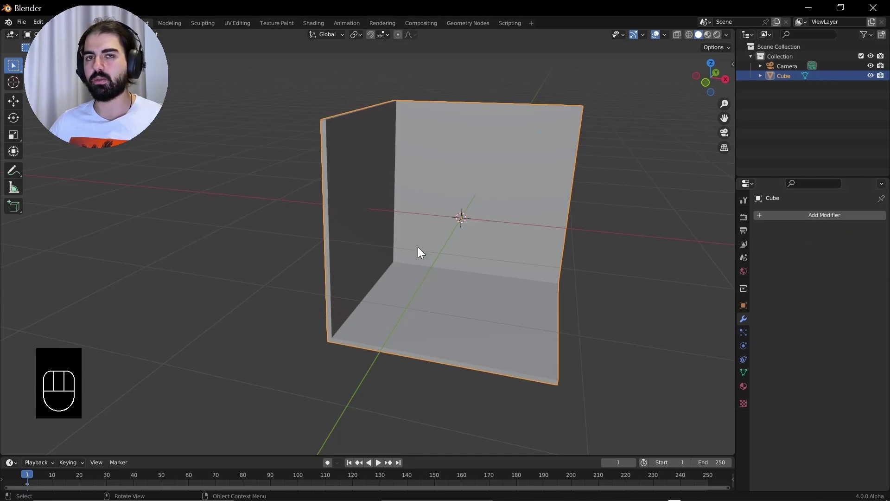
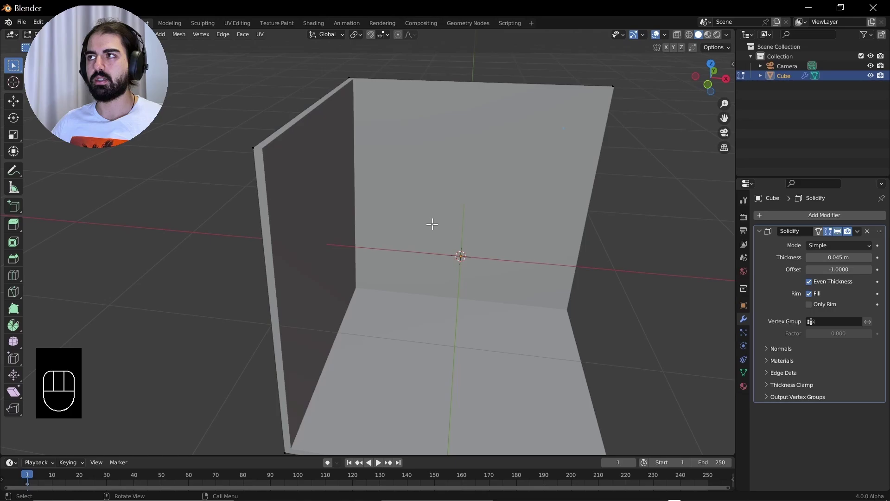
key("Tab")
left_click(455, 217)
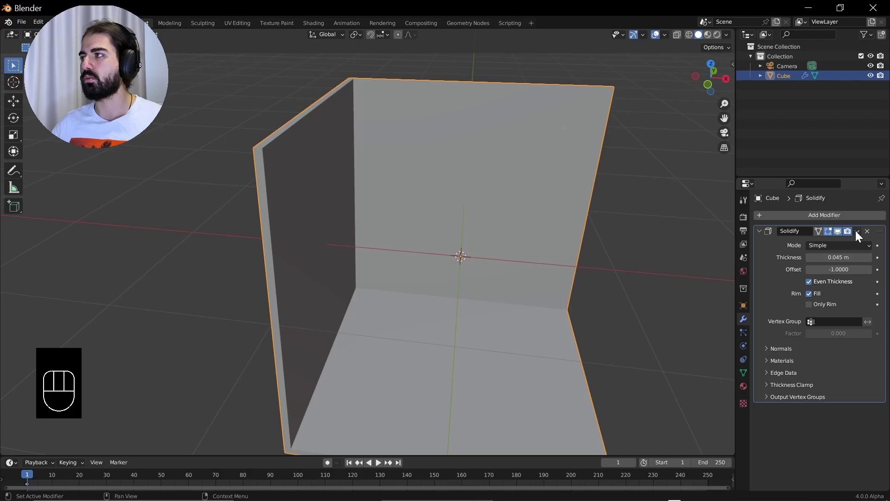
left_click_drag(861, 236, 815, 234)
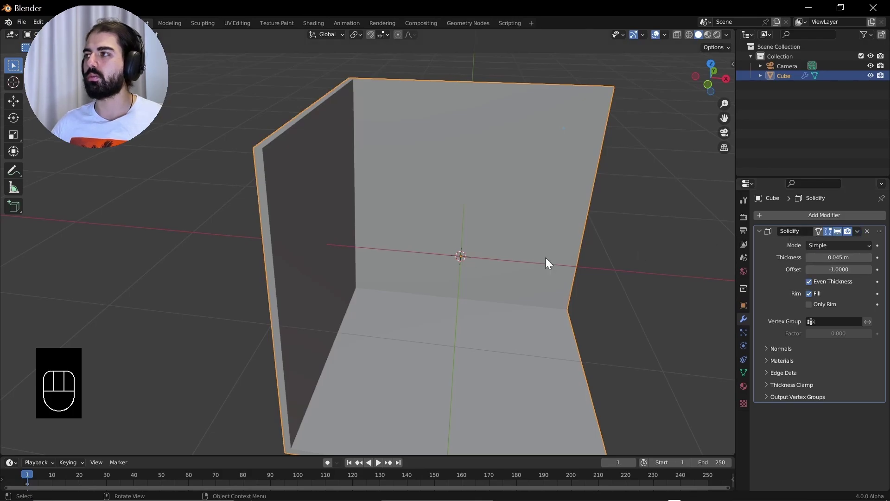
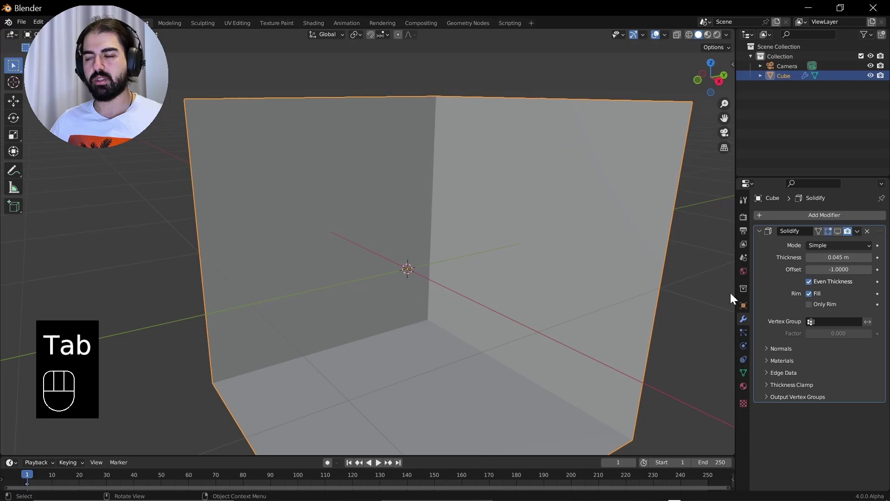
left_click(842, 237)
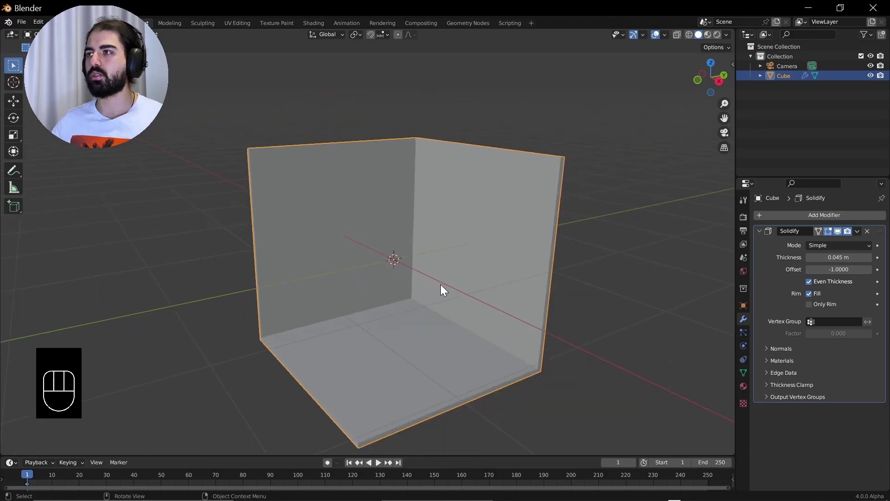
- Duplicate the room as Cube.001, slide it along one axis, and apply its Solidify modifier
left_click_drag(425, 270, 466, 271)
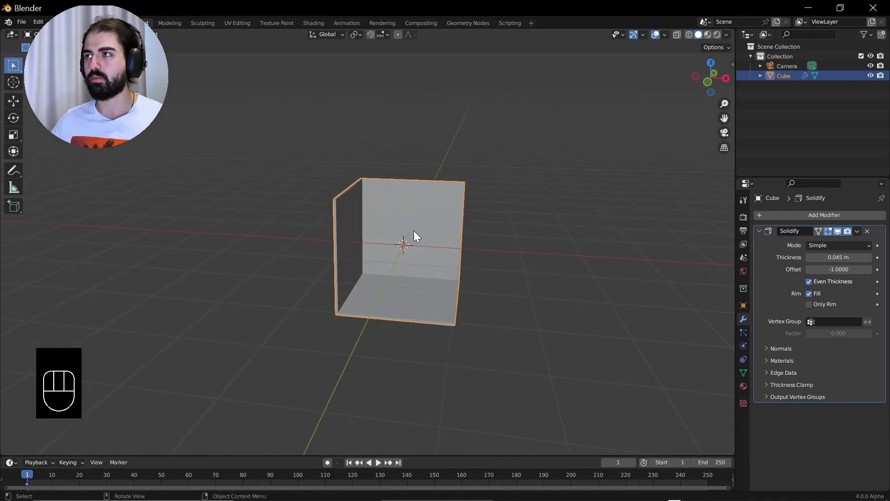
key("shift+d")
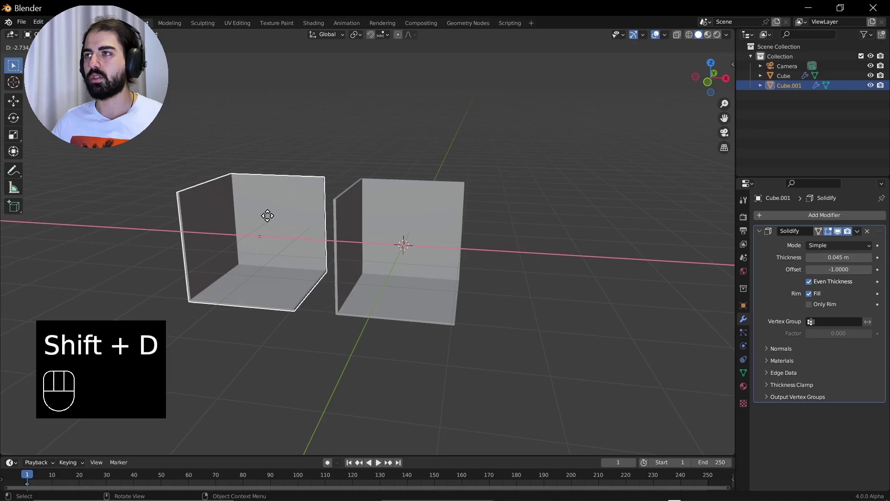
middle_click(361, 216)
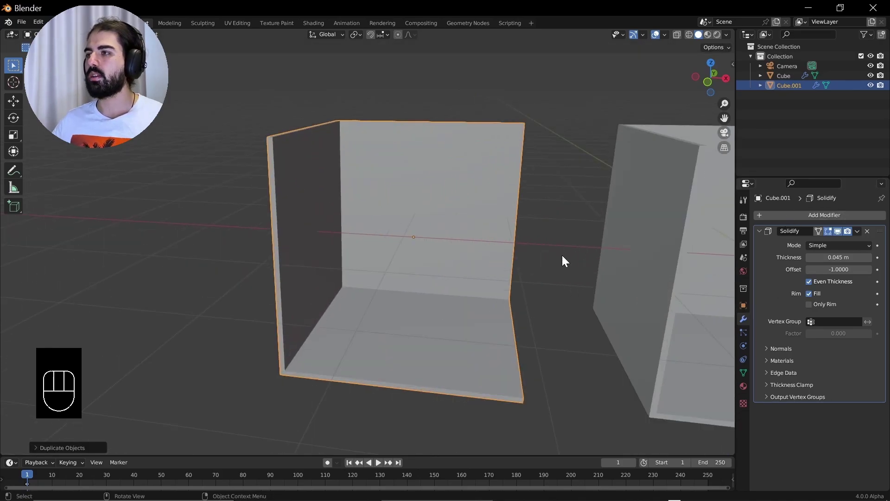
left_click_drag(861, 236, 852, 243)
middle_click(510, 276)
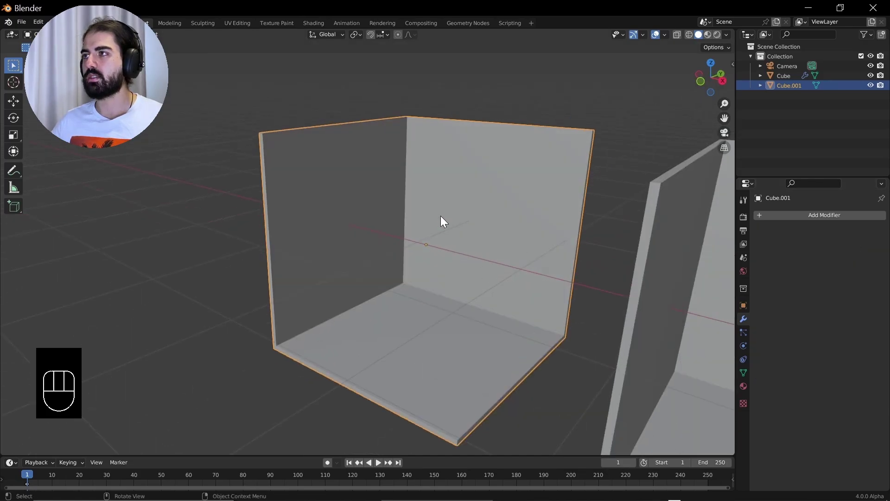
left_click(498, 227)
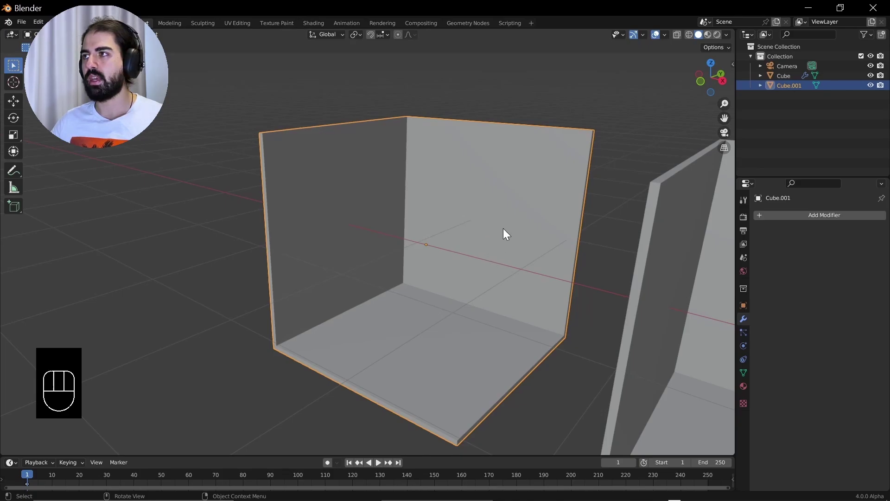
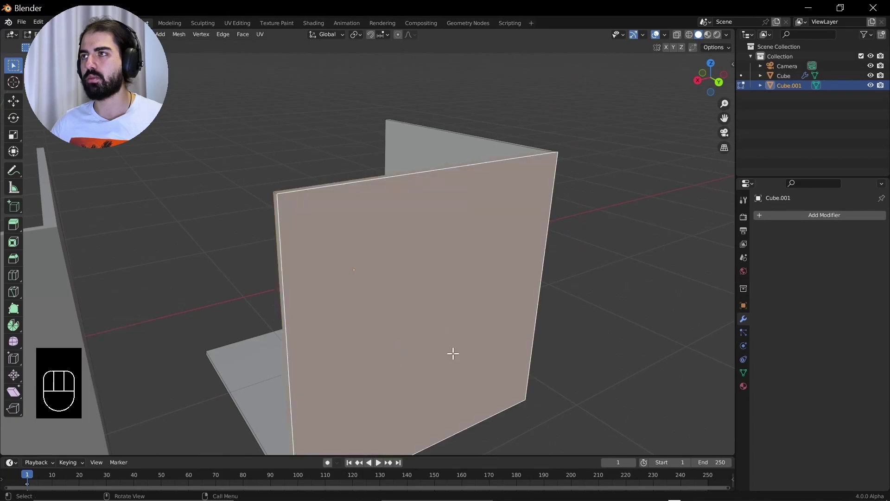
key("ctrl+z")
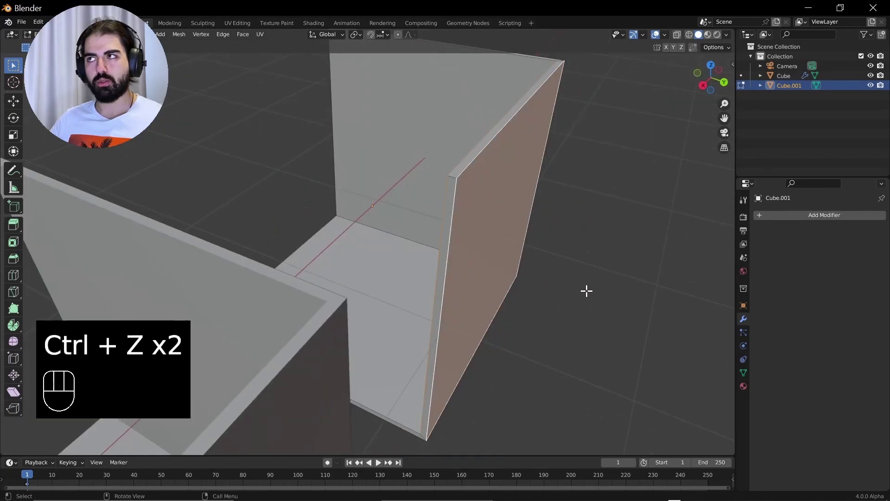
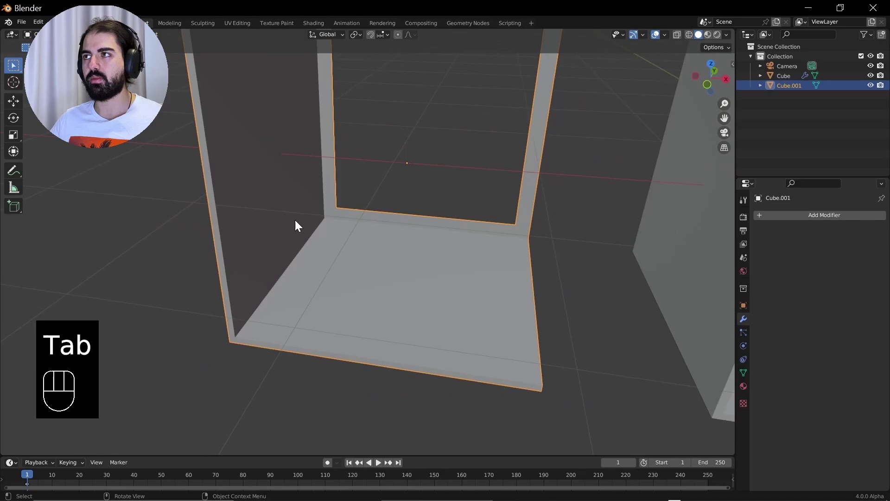
- Add Cube.002, move it into the room copy and scale it down against the left wall
key("shift+a")
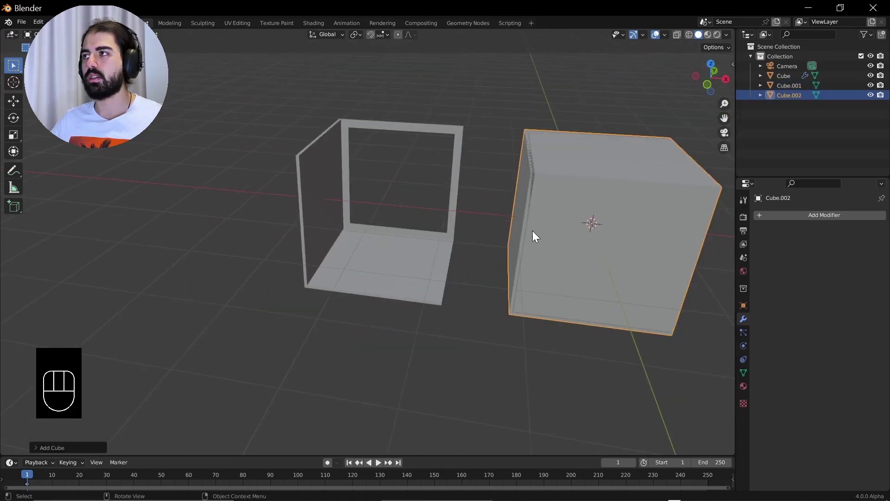
key("g")
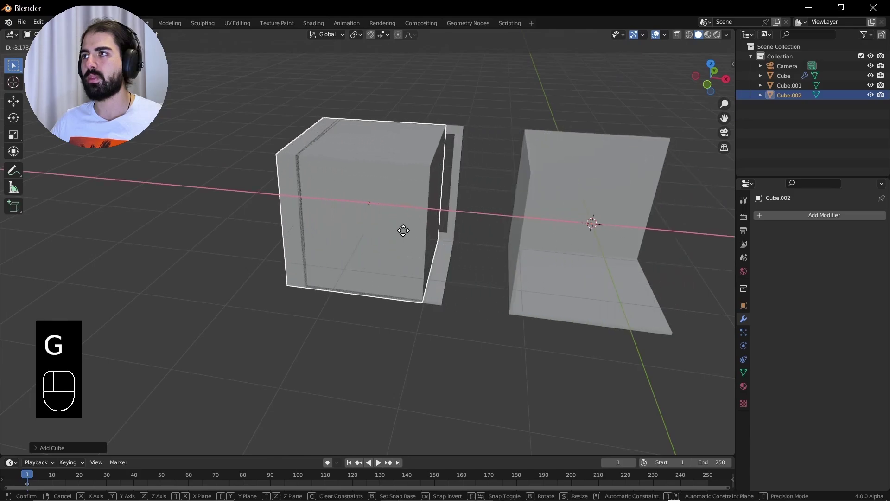
key("Tab")
key("s")
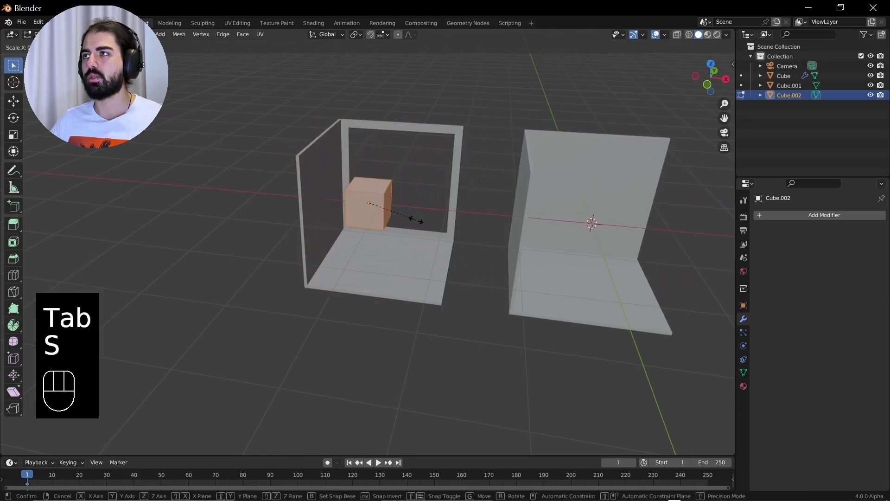
key("Tab")
key("g")
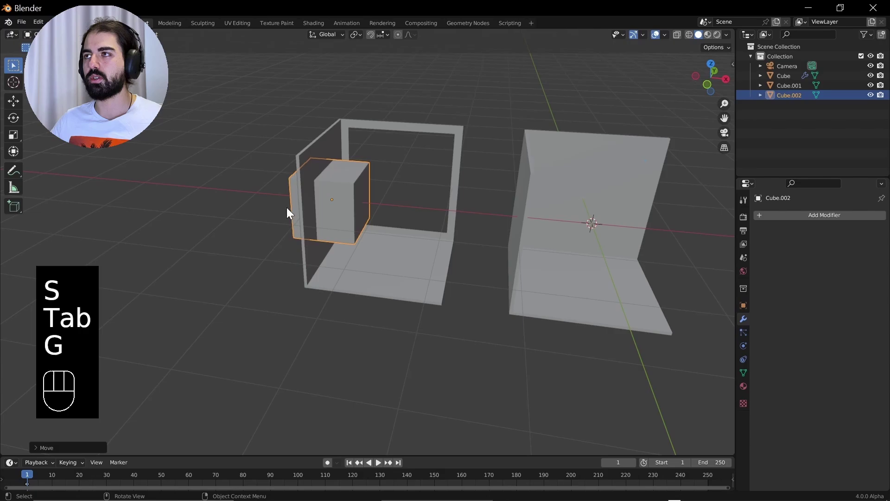
left_click_drag(320, 193, 420, 186)
left_click_drag(450, 182, 403, 209)
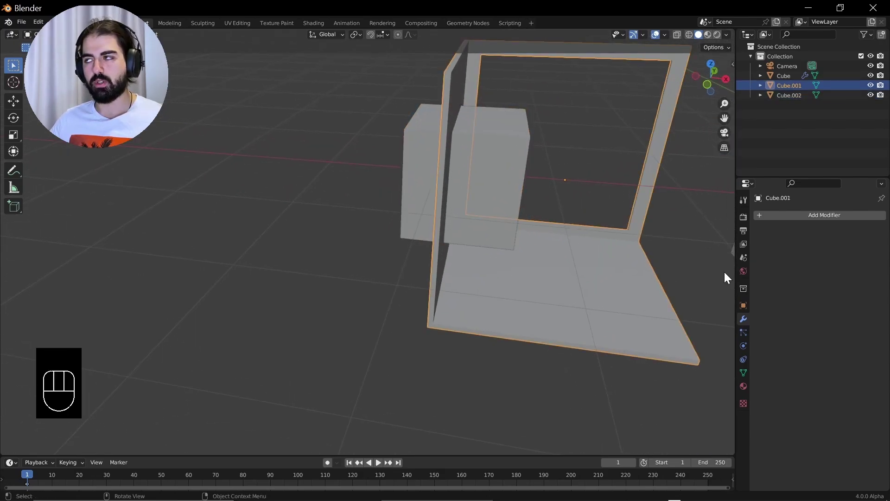
- Add a Boolean modifier to Cube.001 with Cube.002 eyedropped as its object
left_click_drag(830, 223, 715, 244)
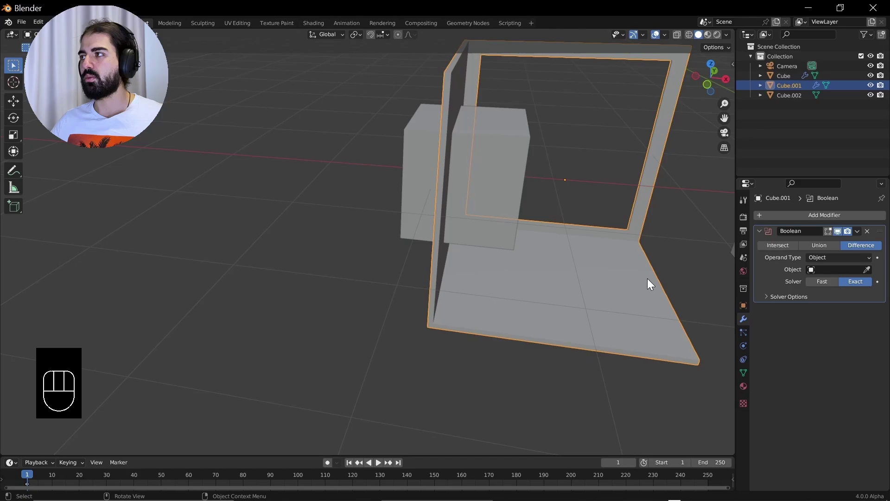
left_click_drag(565, 250, 542, 249)
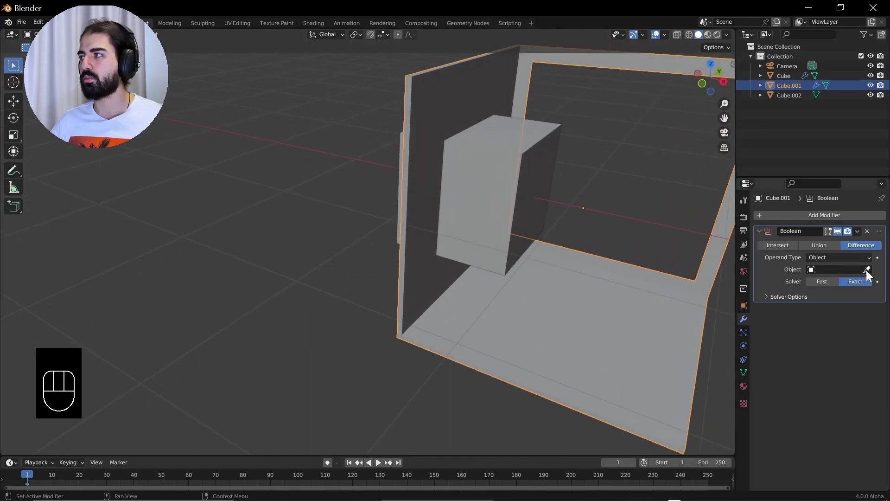
left_click(869, 272)
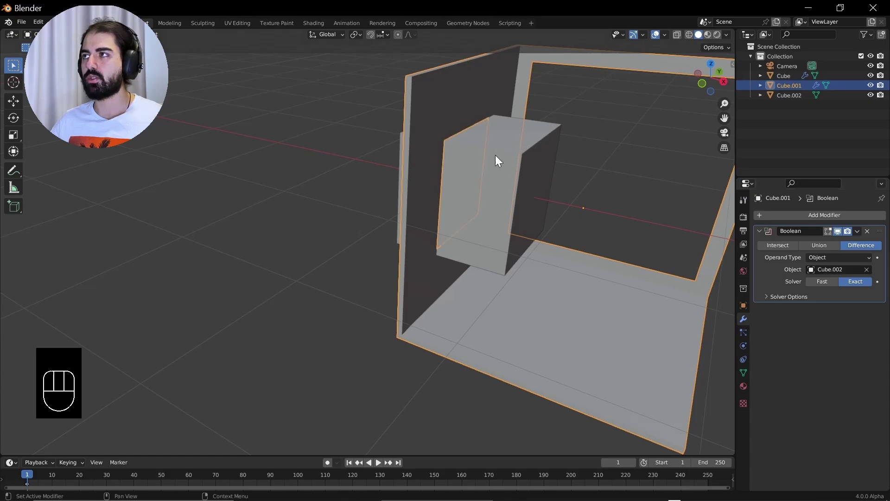
left_click_drag(536, 170, 443, 172)
left_click_drag(408, 157, 422, 174)
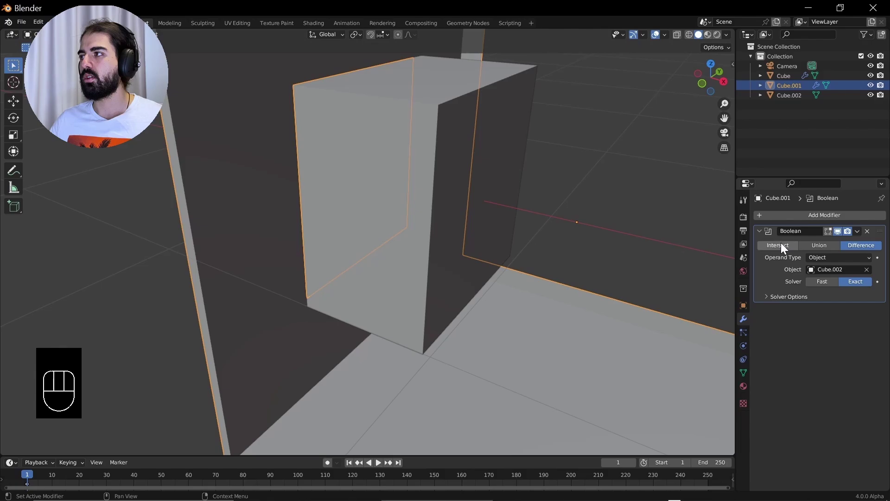
- Try Union and Intersect on the Boolean, then set it back to Difference
left_click(827, 248)
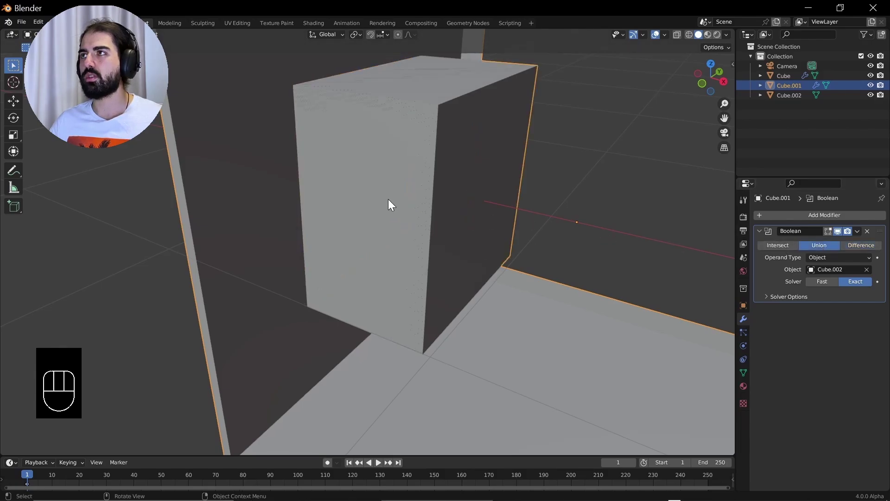
left_click_drag(410, 201, 458, 202)
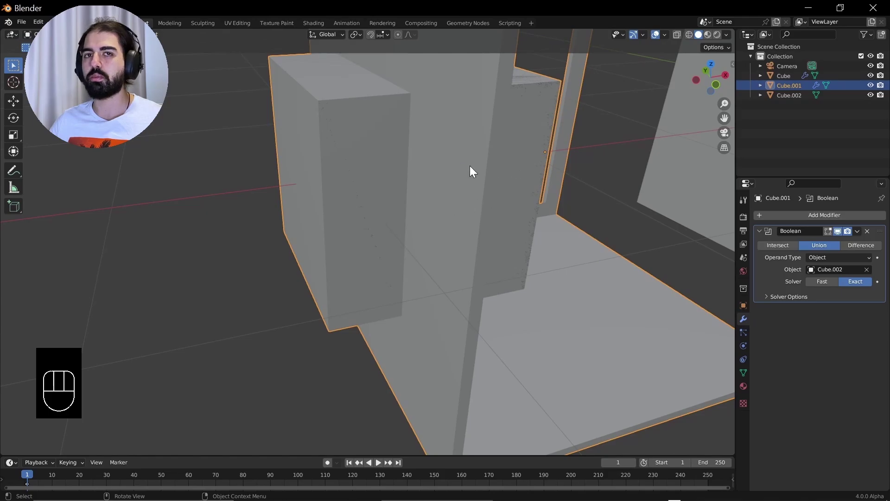
left_click(794, 246)
left_click_drag(542, 222, 502, 224)
left_click_drag(308, 139, 281, 140)
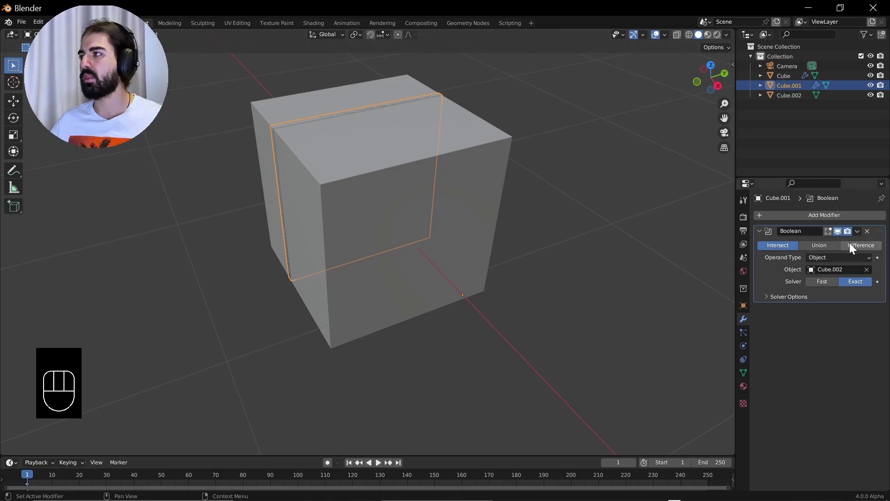
left_click(854, 249)
left_click_drag(444, 197, 568, 195)
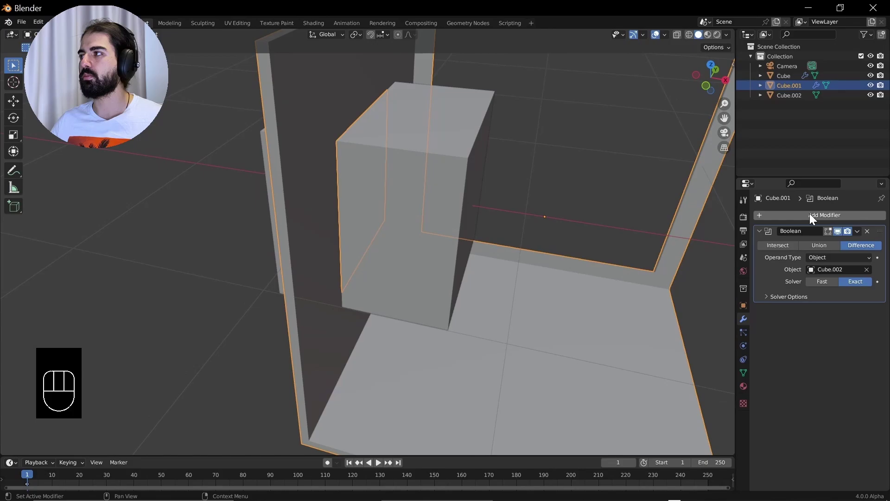
left_click(858, 236)
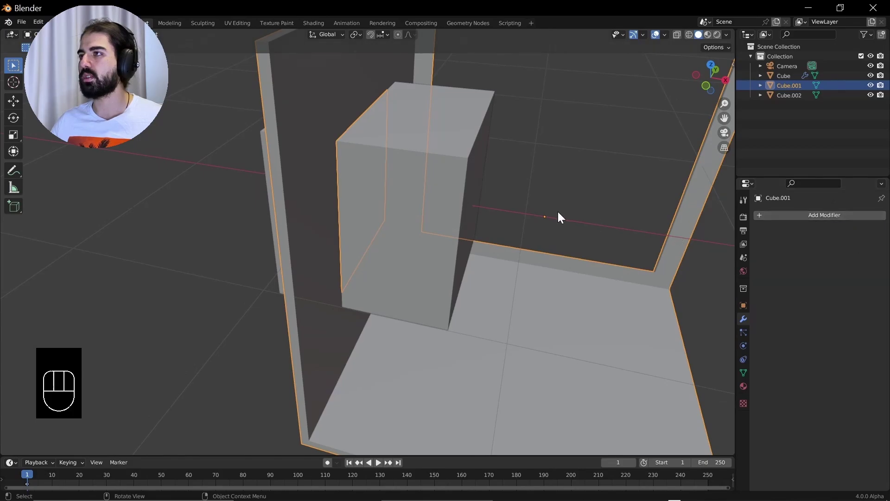
- Position the cutter Cube.002 so it passes through the room's left wall
left_click(404, 185)
key("g")
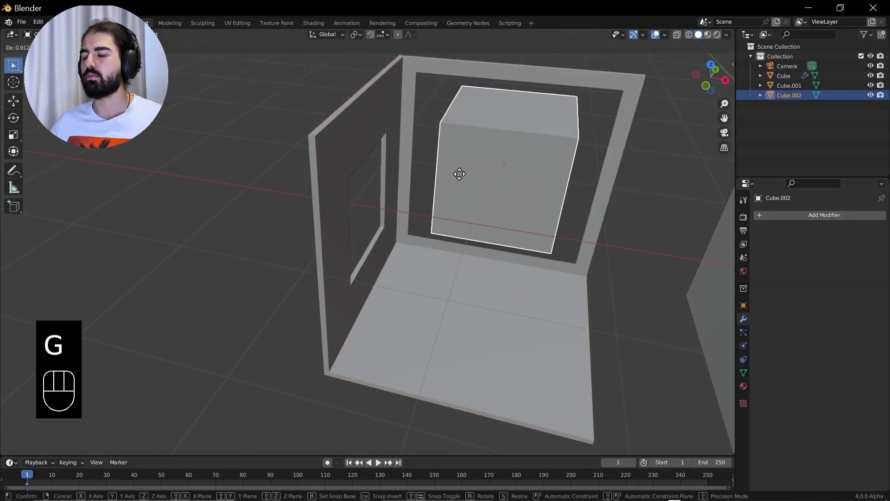
key("ctrl+z")
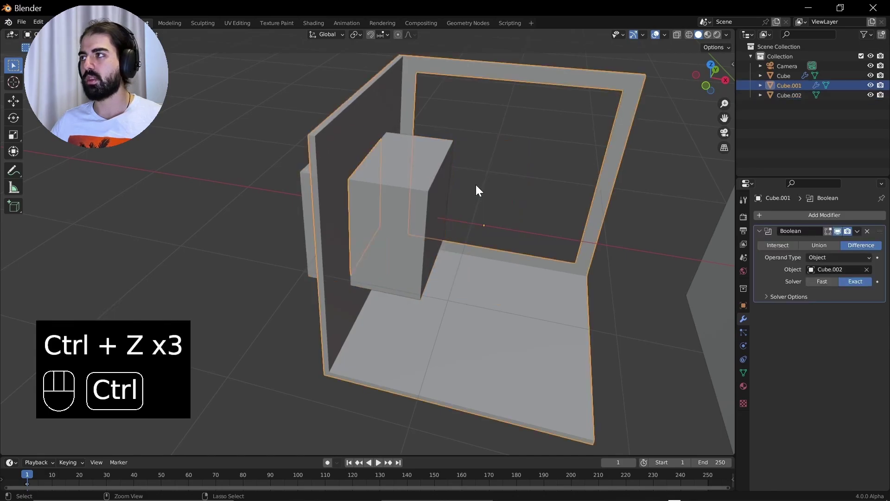
left_click_drag(443, 189, 420, 190)
left_click(410, 197)
key("g")
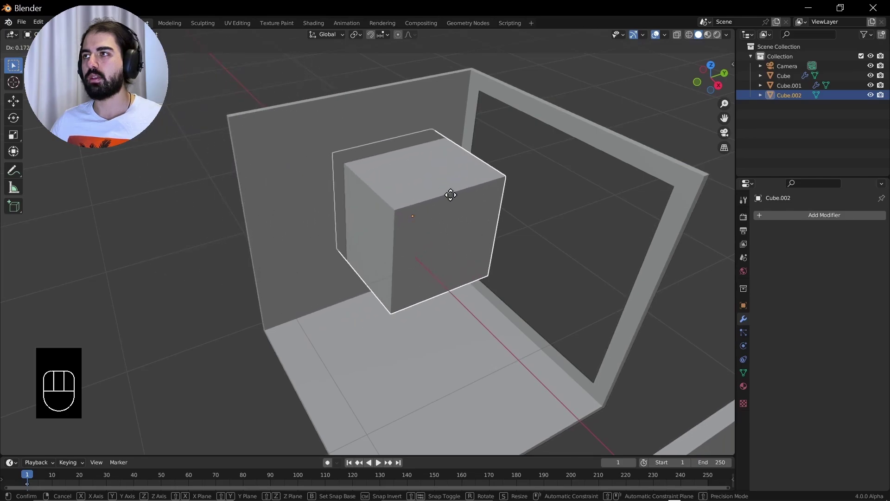
key("ctrl+z")
left_click_drag(431, 166, 435, 136)
left_click(398, 111)
- Apply the Boolean cut on Cube.001 and delete Cube.002, leaving a real wall opening
left_click_drag(862, 234, 796, 234)
left_click(402, 180)
key("x")
middle_click(449, 188)
middle_click(417, 122)
middle_click(383, 155)
left_click_drag(389, 224, 423, 221)
left_click_drag(440, 178, 381, 244)
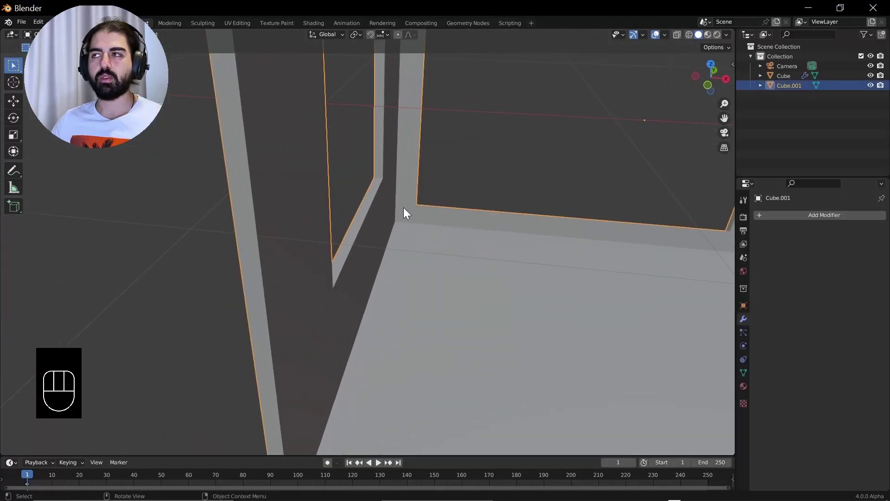
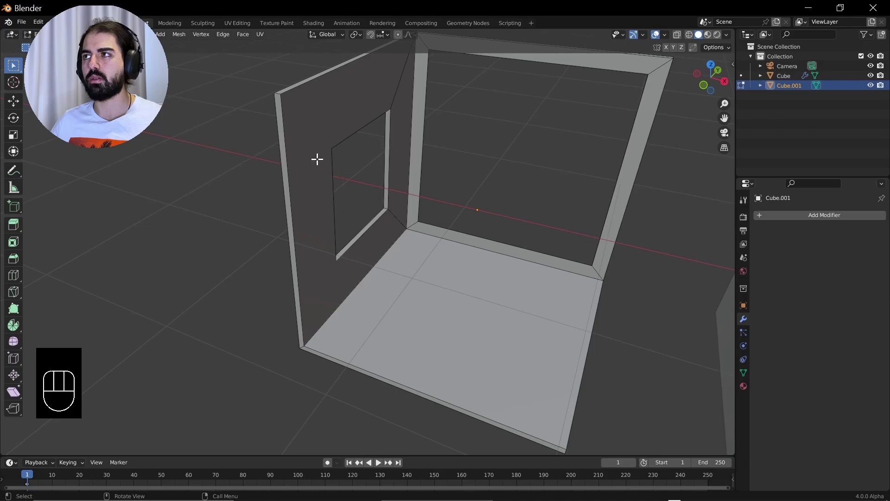
- Leave Edit Mode and delete the windowed test room Cube.001
key("Tab")
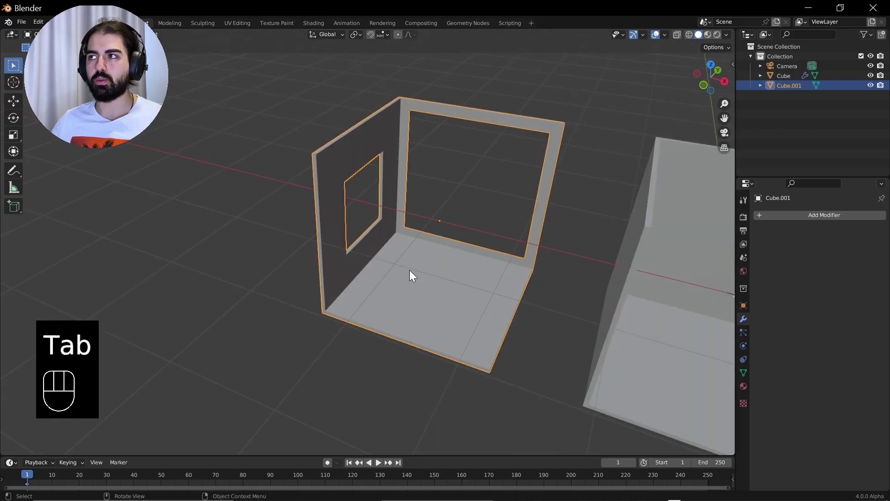
key("x")
left_click(488, 262)
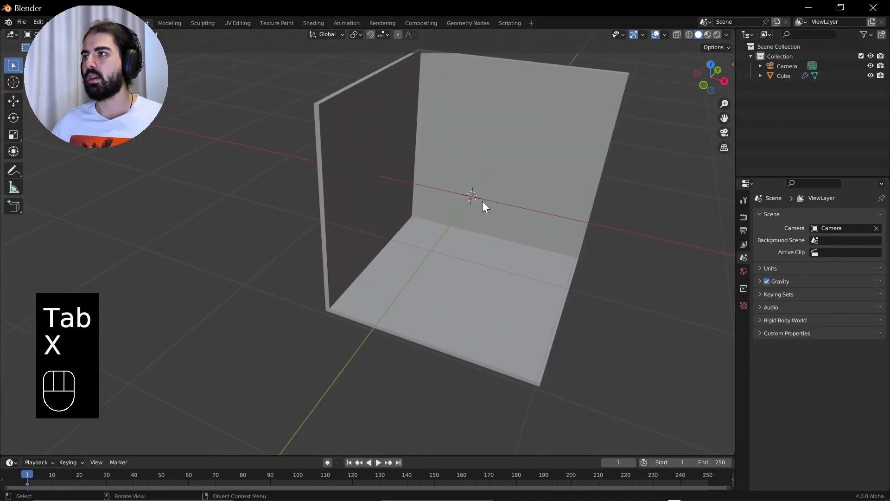
- Select the original Cube, check its 0.045 m Solidify modifier, and go to front view
left_click(533, 211)
left_click_drag(482, 261, 434, 261)
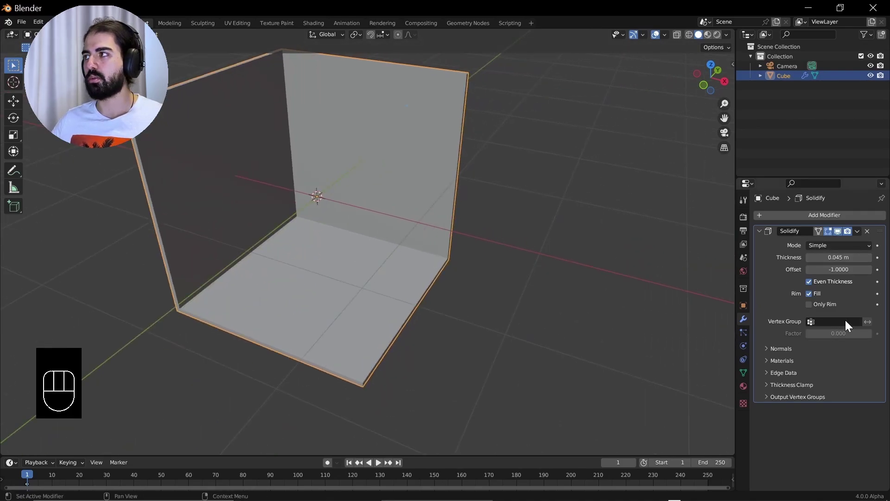
left_click(841, 238)
left_click_drag(376, 213, 407, 219)
left_click_drag(532, 257, 534, 215)
left_click_drag(459, 218, 432, 250)
middle_click(417, 223)
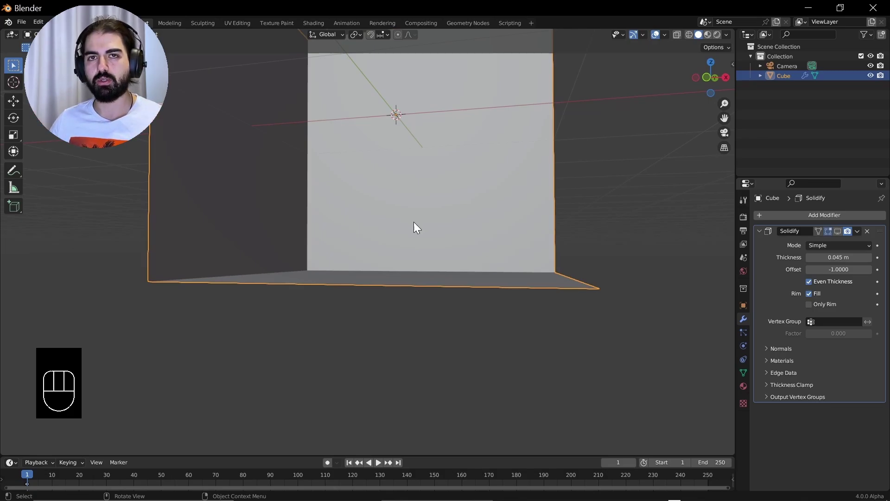
key("KP_1")
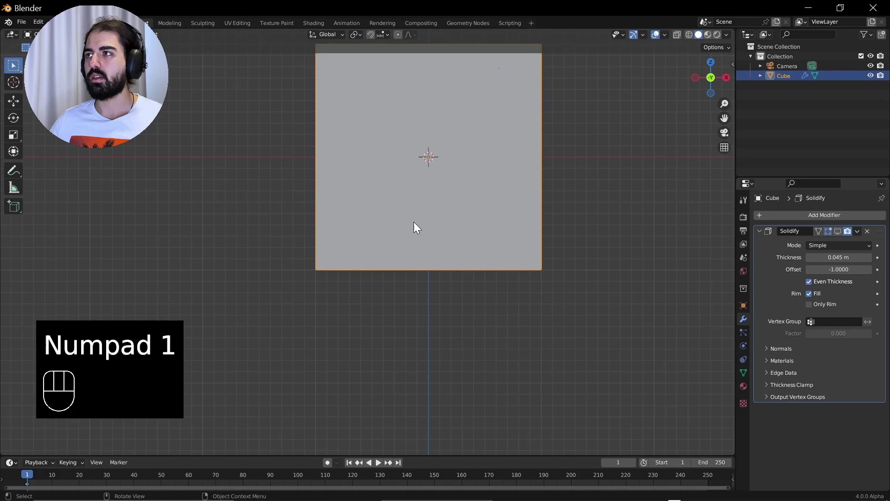
- Add a 0.35 × 0.35 × 1.8 m reference box Cube.001 and stand it inside the room
key("shift+a")
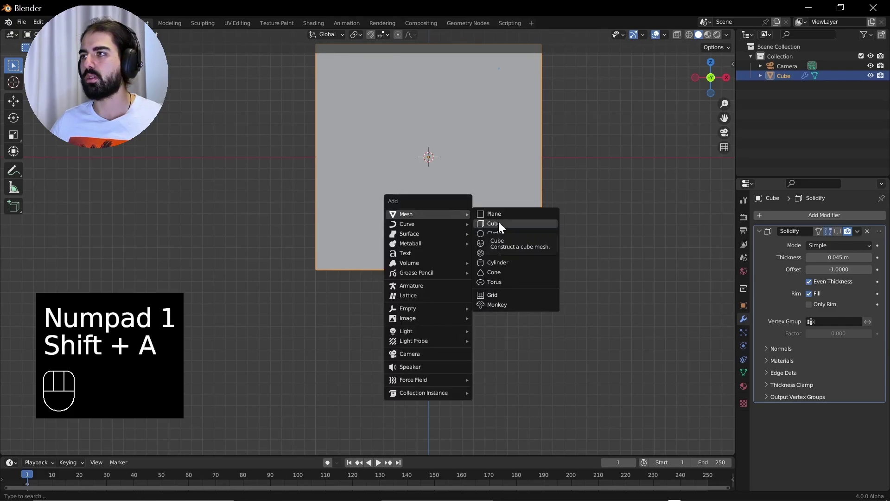
left_click_drag(543, 213, 451, 244)
key("g")
key("n")
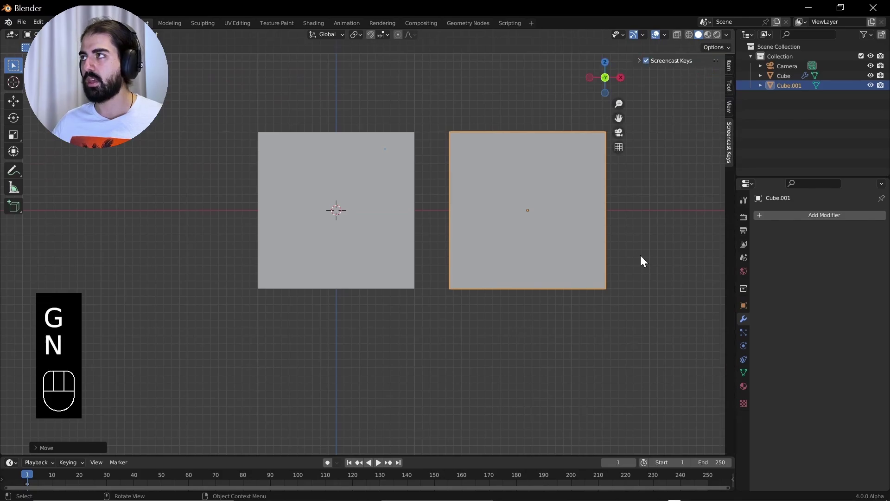
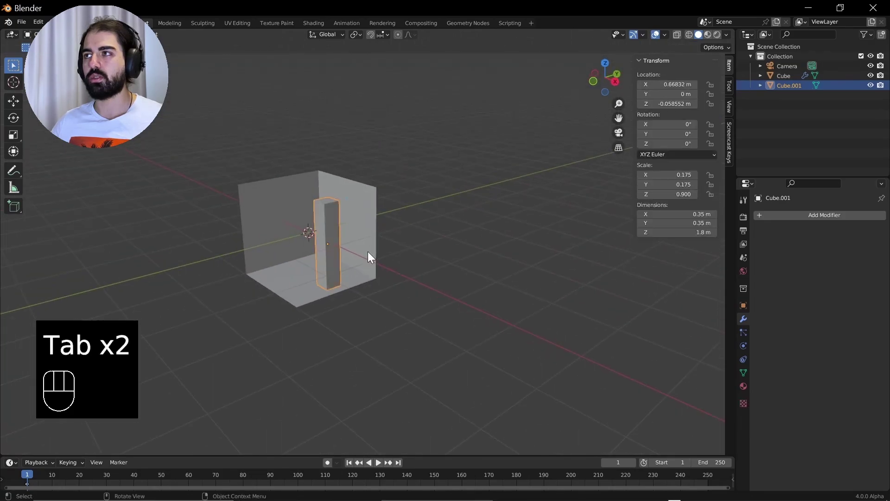
left_click_drag(391, 247, 412, 245)
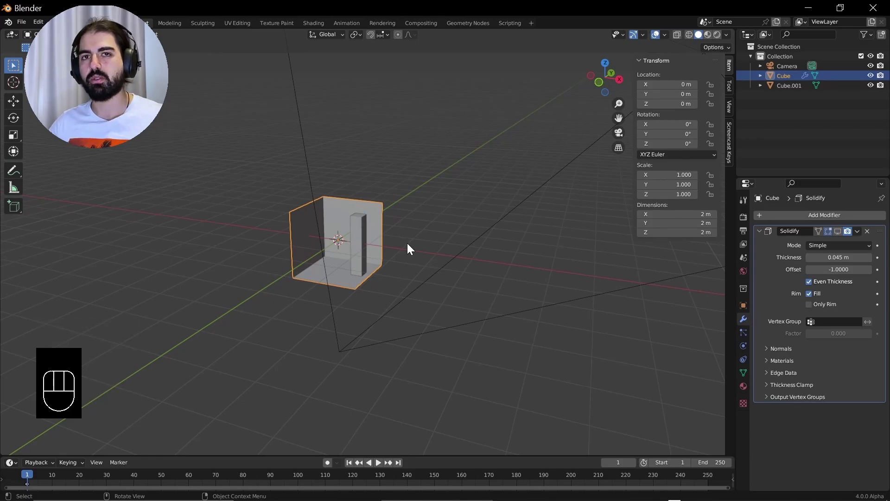
key("KP_1")
left_click_drag(422, 216, 398, 234)
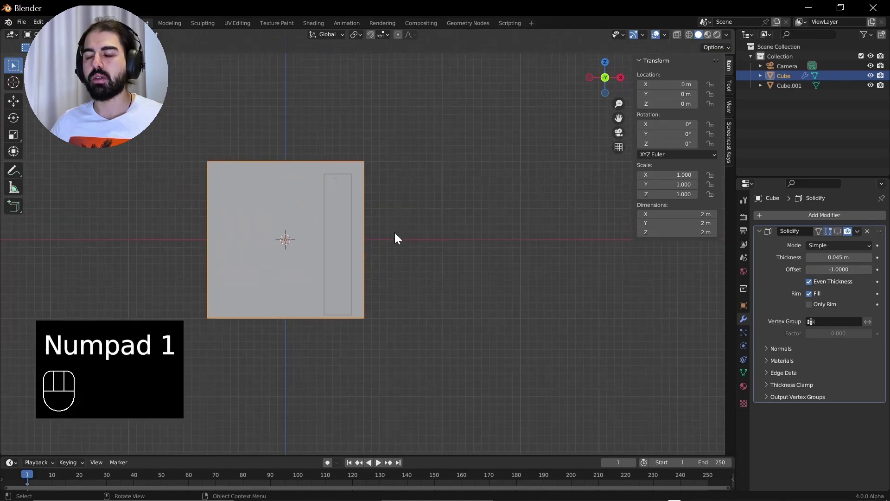
left_click_drag(443, 230, 495, 234)
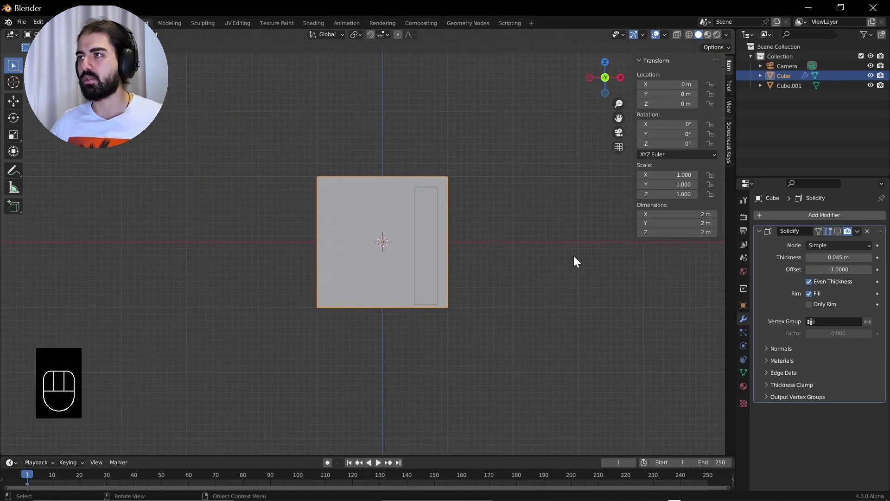
- Scale the room mesh to 3.75 m per side and raise it to about 0.63 m around the box
key("Tab")
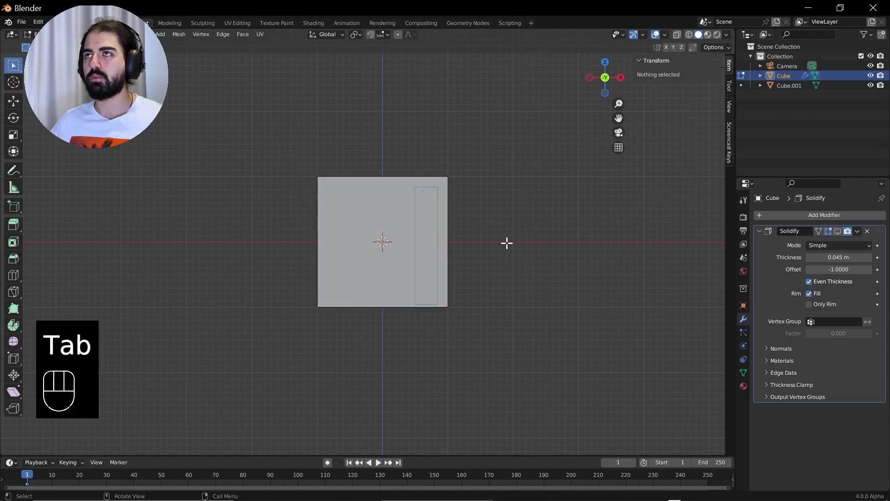
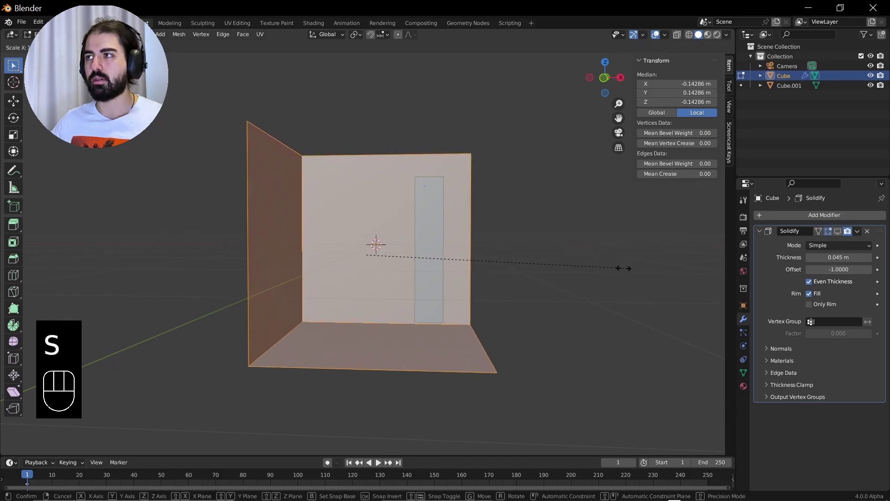
key("Tab")
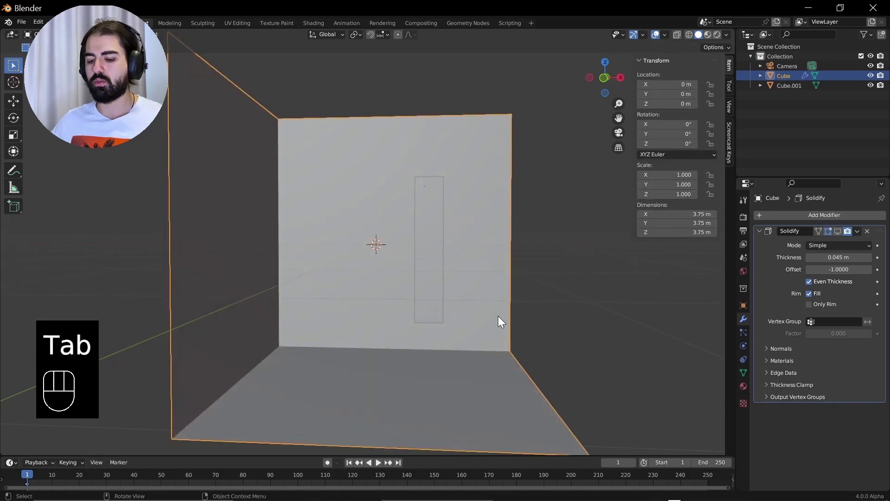
key("g")
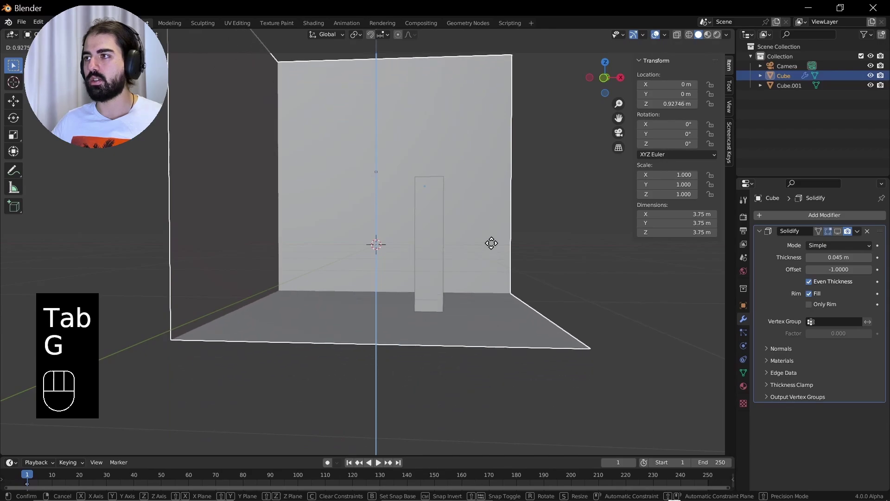
left_click_drag(460, 270, 419, 274)
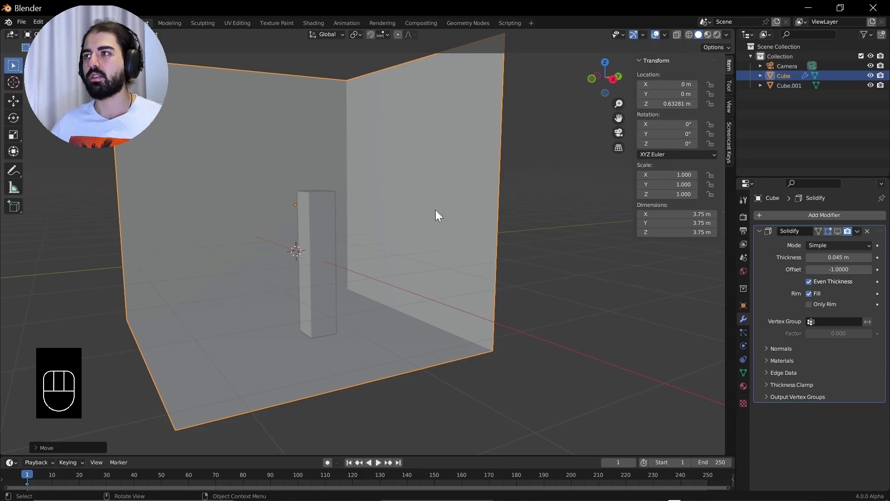
left_click_drag(255, 299, 368, 266)
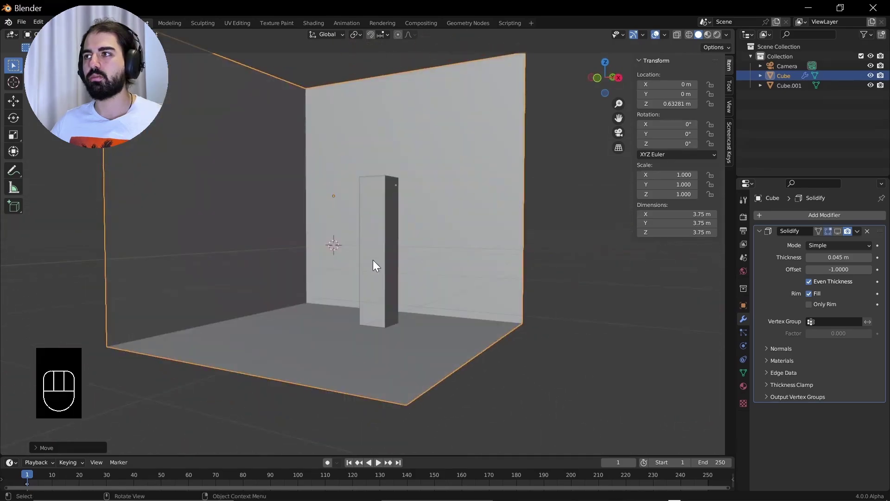
- Rename the reference box Cube.001 to 'Human' and the room Cube to 'Room'
left_click(388, 258)
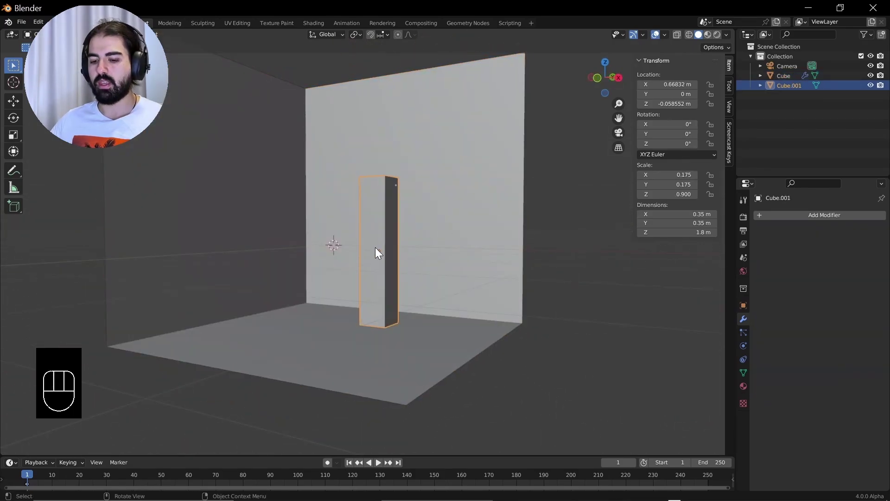
key("F2")
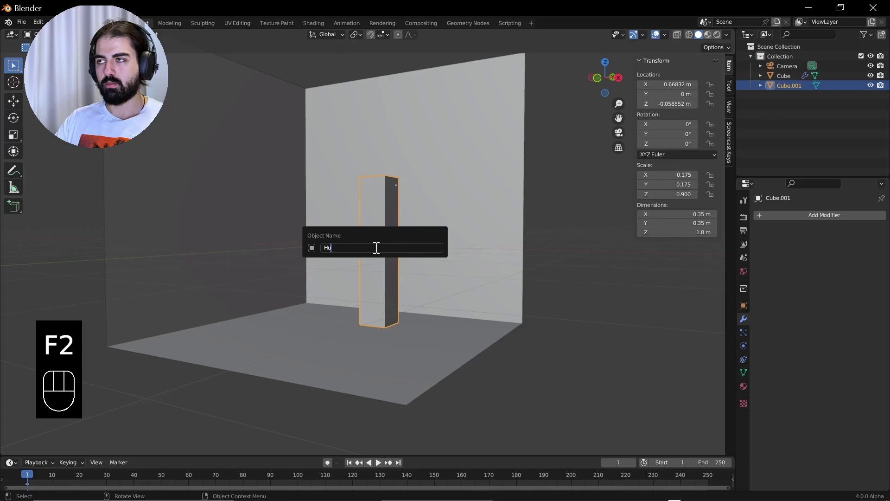
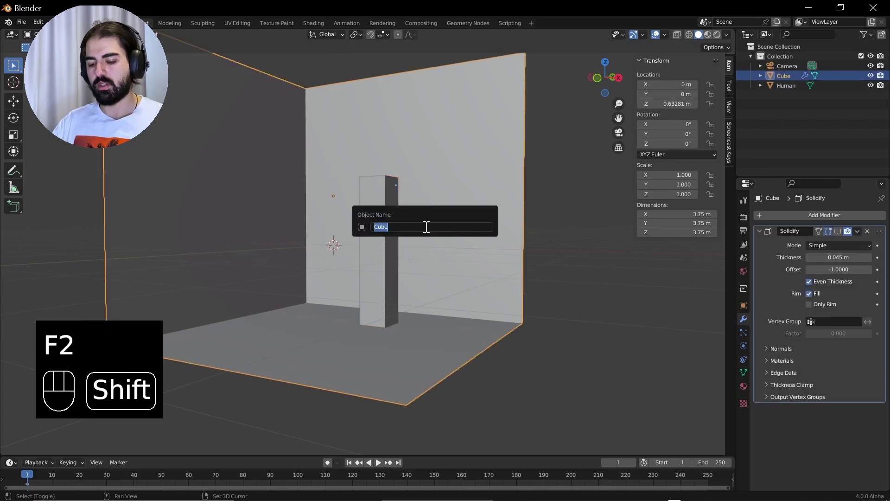
key("o")
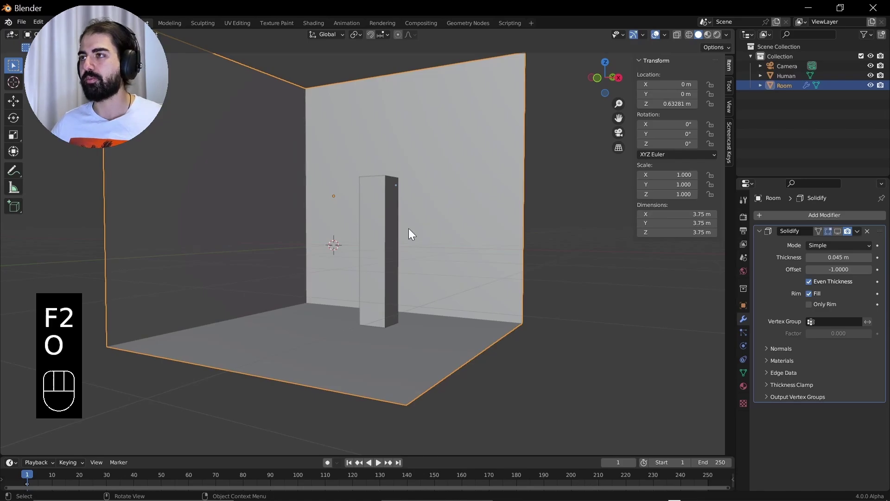
left_click(393, 234)
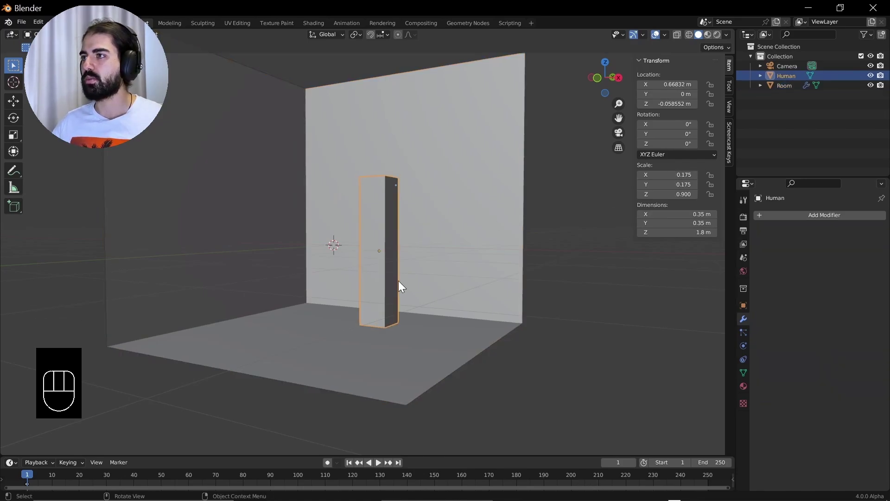
left_click(425, 258)
left_click_drag(432, 241, 417, 245)
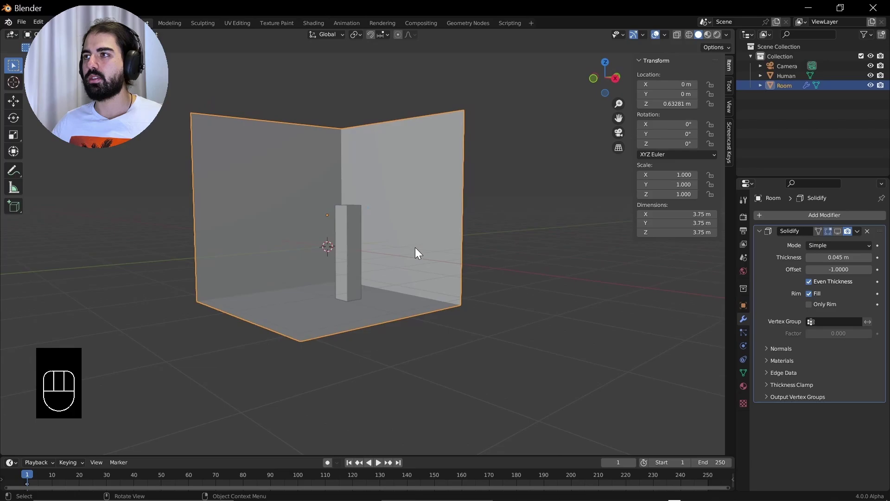
- Inset a square face on one wall at about 0.74 m, delete it to open a window, and exit Edit Mode
middle_click(347, 302)
key("KP_1")
key("g")
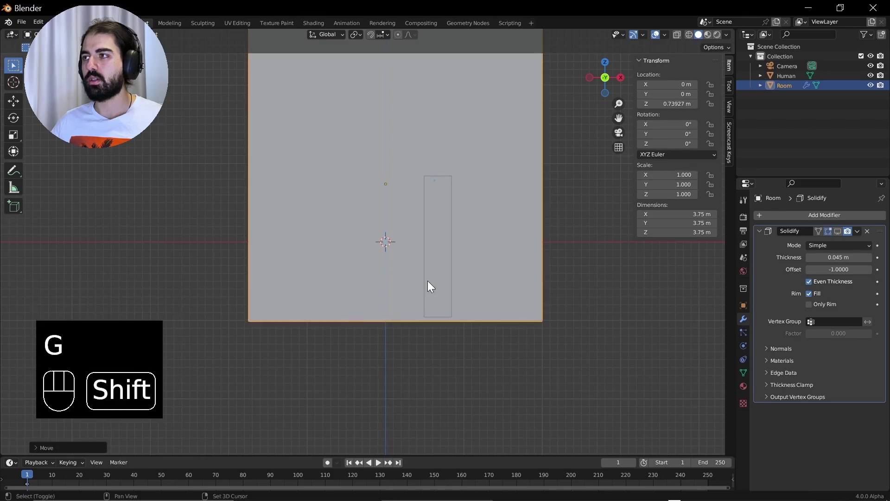
left_click_drag(394, 283, 381, 285)
middle_click(439, 245)
left_click(428, 245)
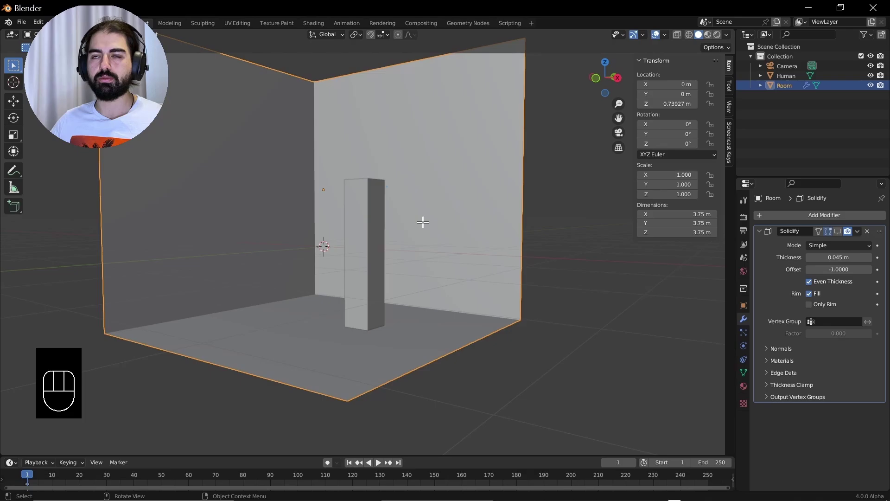
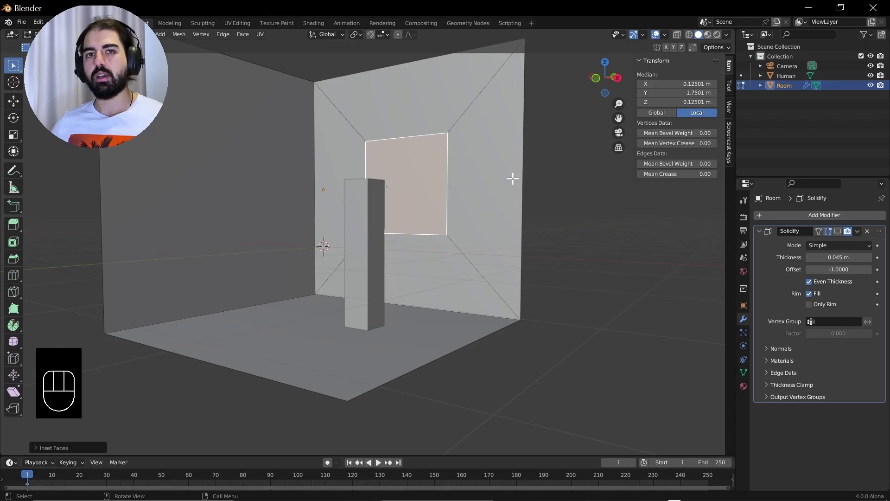
key("g")
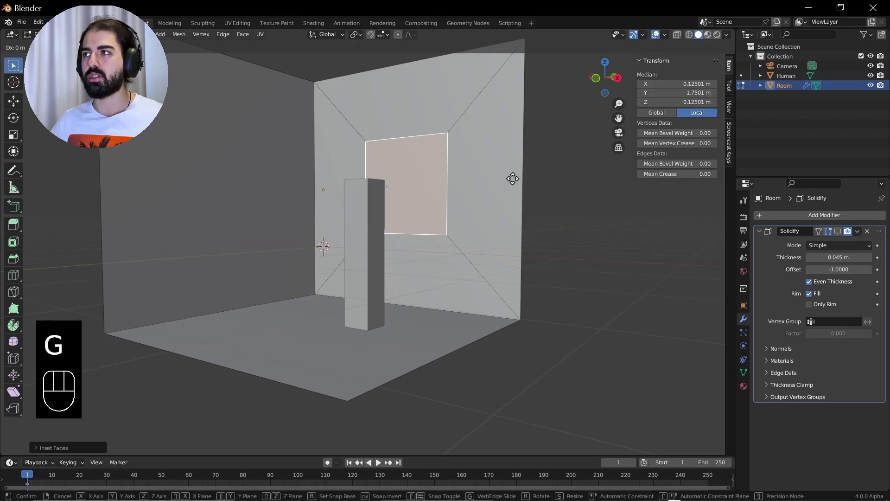
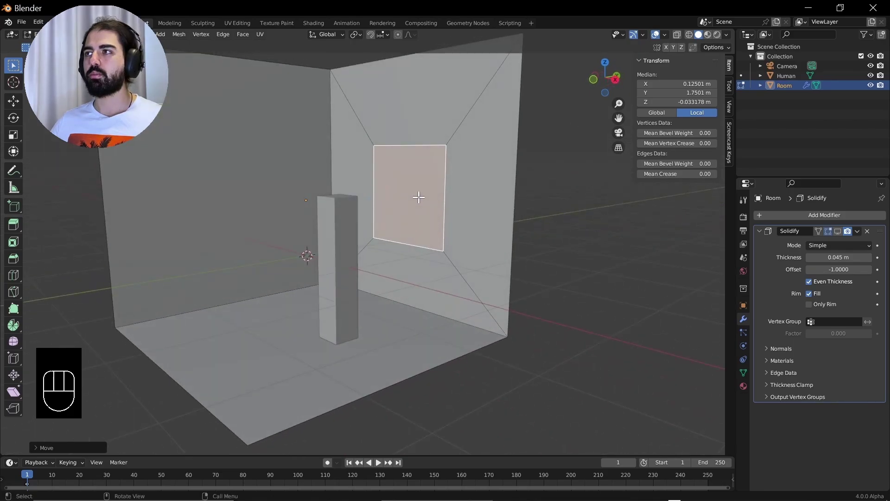
key("x")
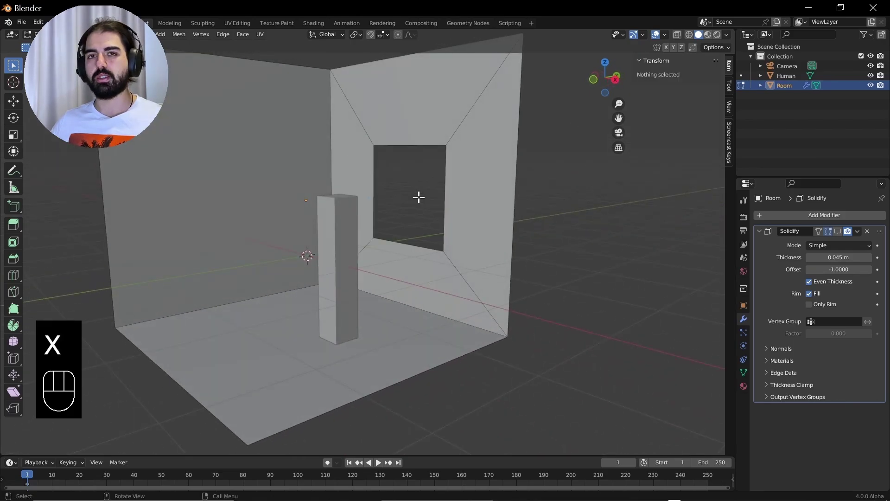
key("Tab")
- Orbit around the windowed wall to inspect the opening and wall thickness, then view through the camera
left_click_drag(373, 270, 426, 272)
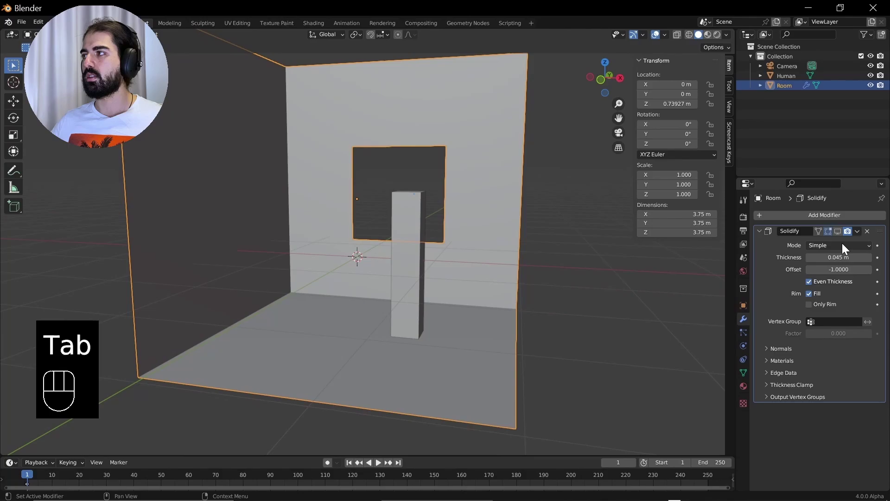
left_click(844, 235)
left_click_drag(455, 247, 416, 260)
middle_click(411, 260)
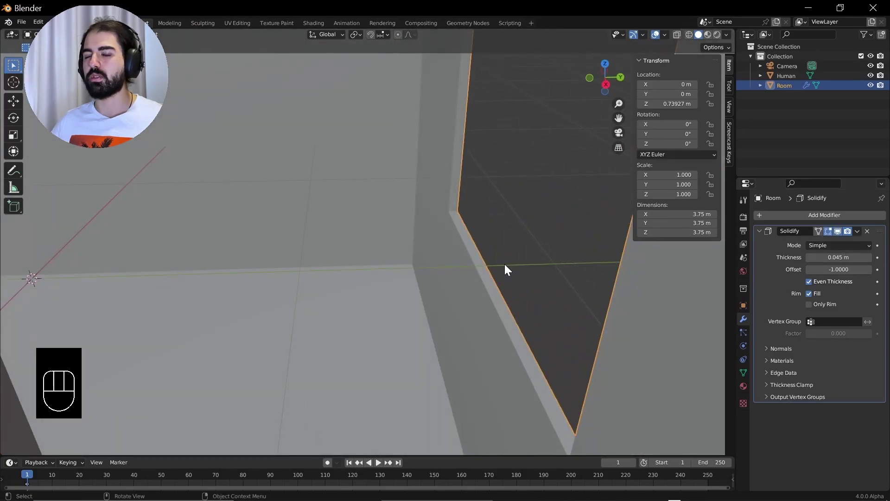
left_click_drag(451, 264, 515, 253)
left_click_drag(491, 279, 468, 280)
left_click_drag(413, 276, 430, 272)
key("KP_0")
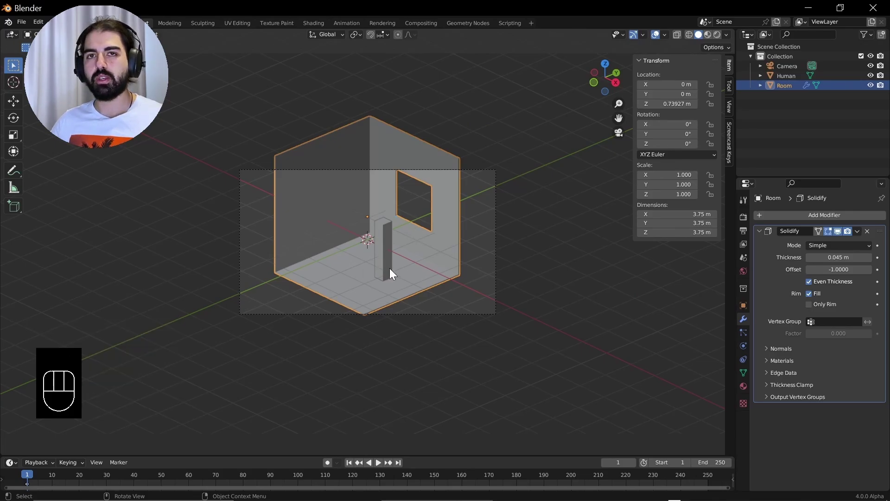
- Give the selected camera orthographic scale 11.034 and vertical shift 0.073 to frame the room
left_click(380, 318)
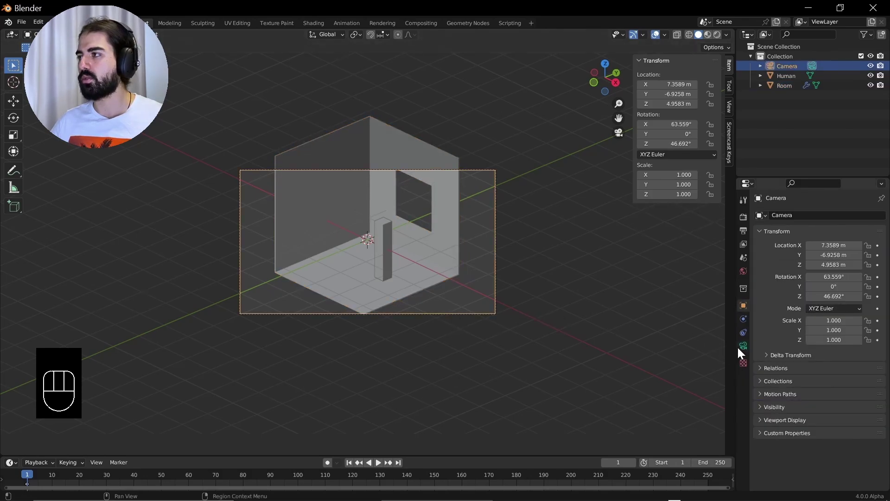
left_click(740, 349)
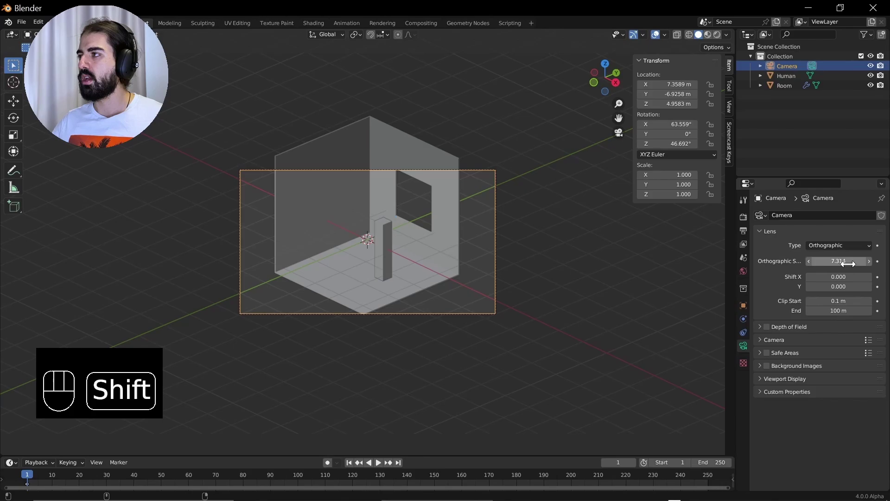
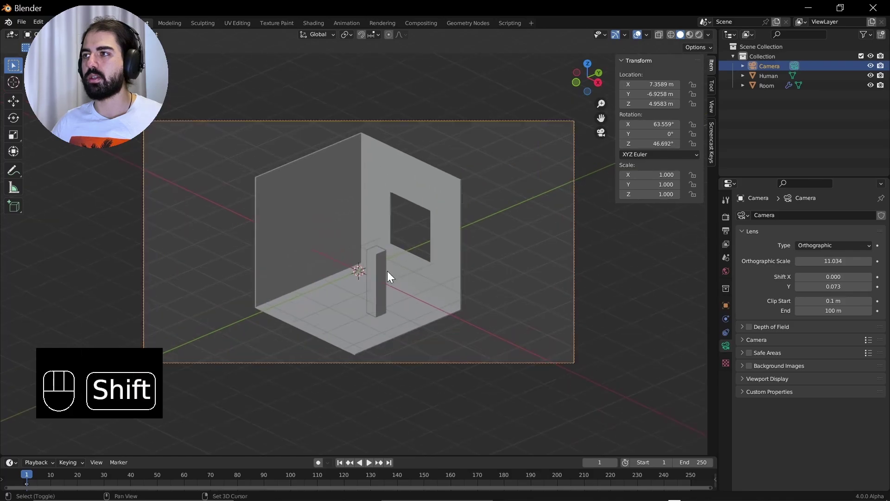
left_click_drag(390, 267, 402, 246)
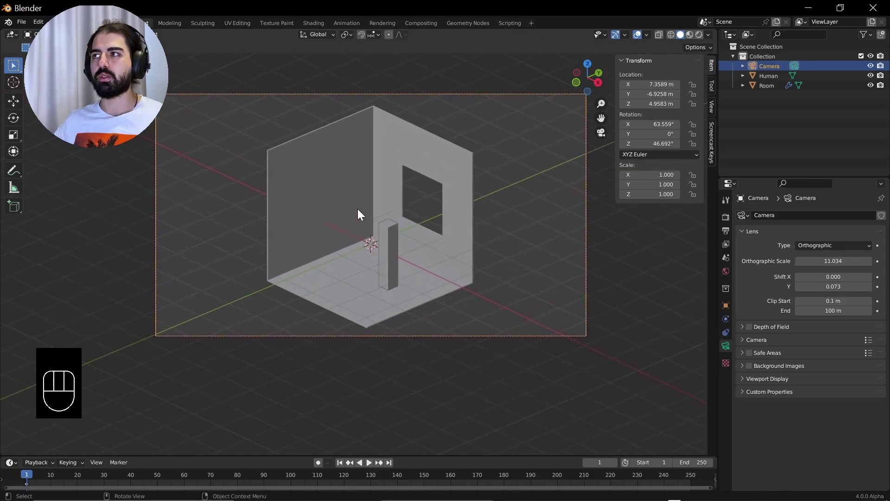